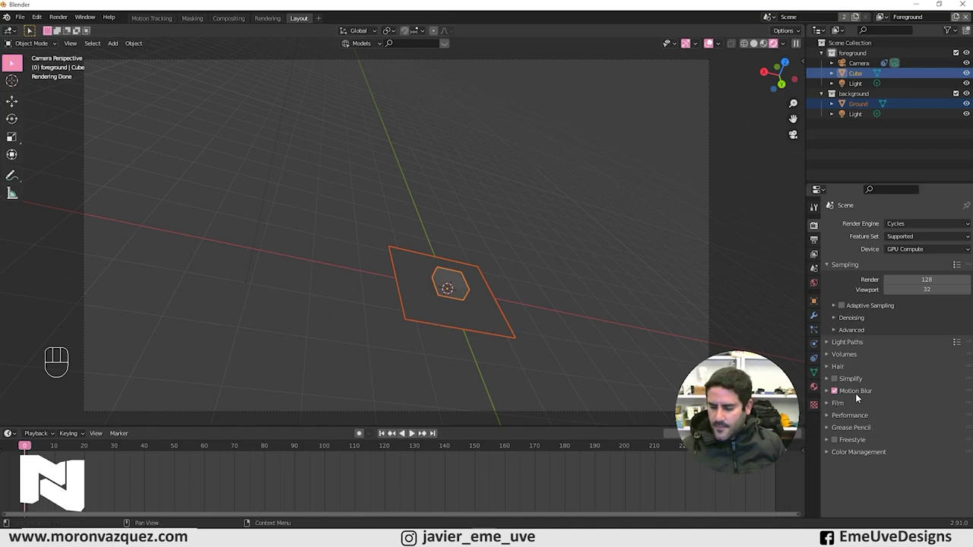
Enable Film > Transparent in Render Properties so the hand footage shows through.
click(831, 405)
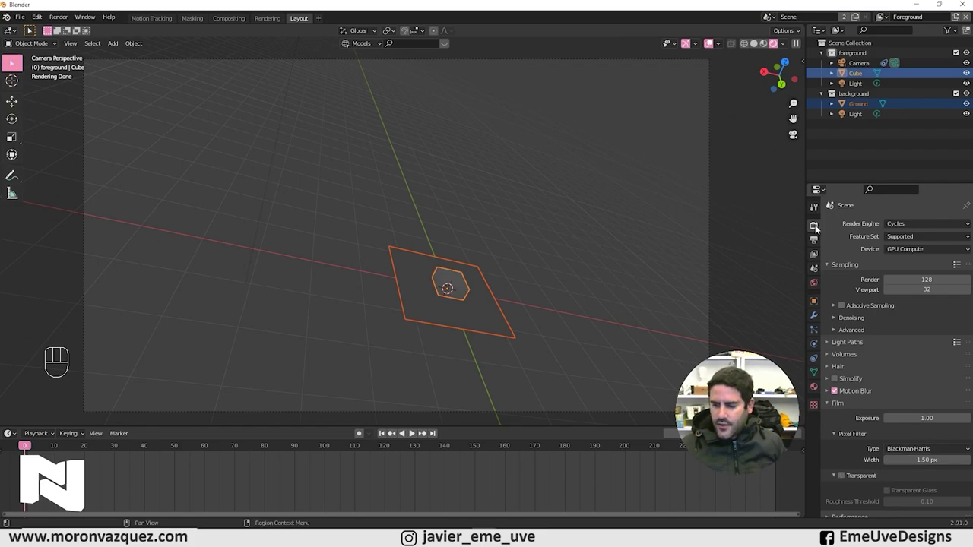
click(816, 227)
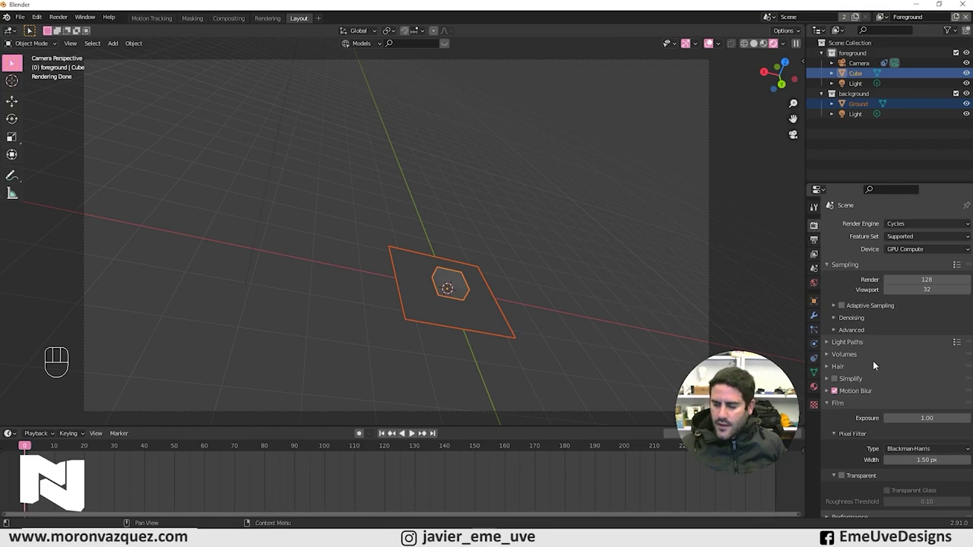
click(841, 476)
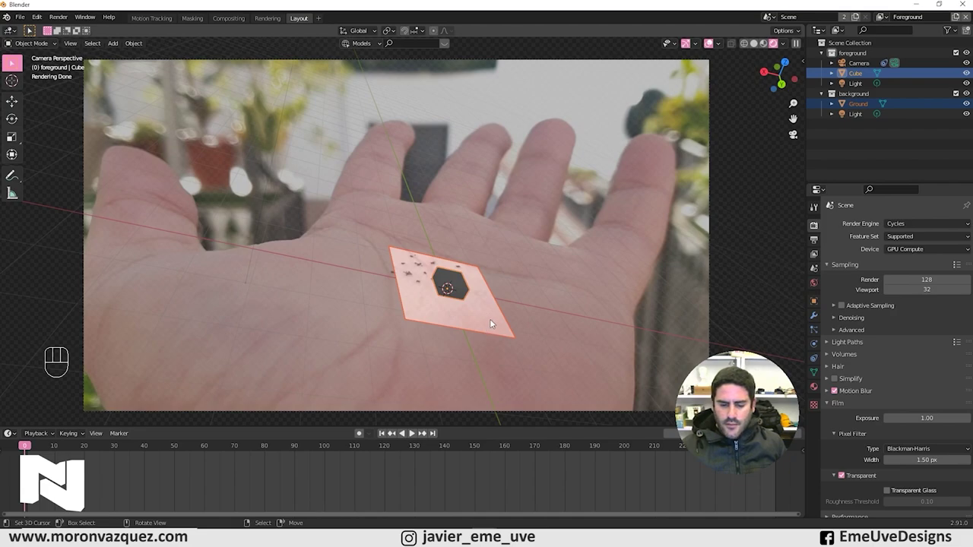
Drag Ground from the background collection into the foreground collection.
click(495, 321)
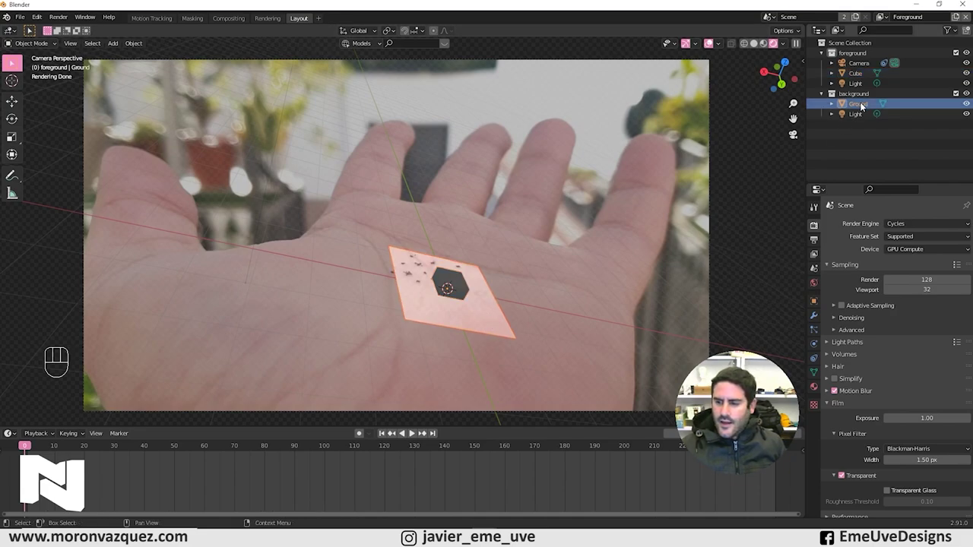
drag(861, 107, 862, 88)
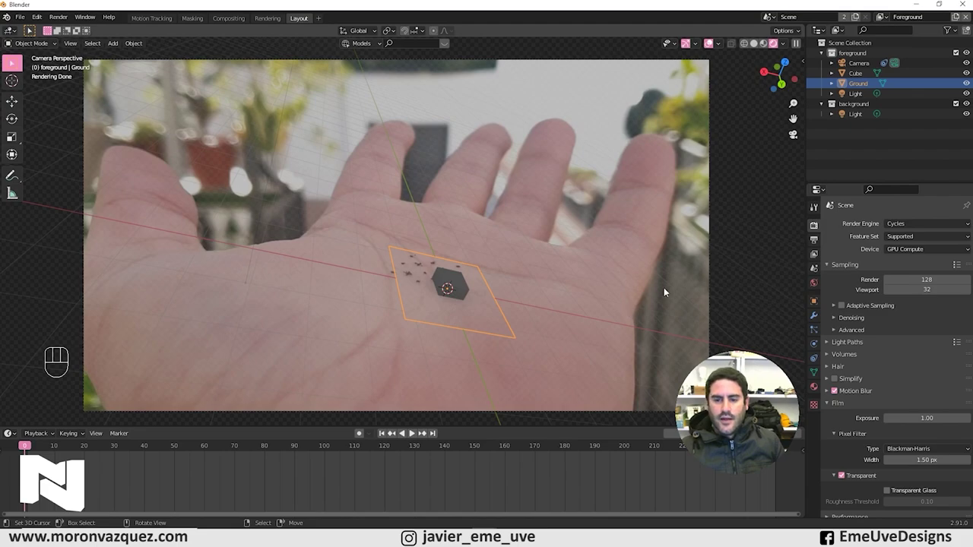
In solid shading, find the lights around the ground plane and delete them.
click(755, 45)
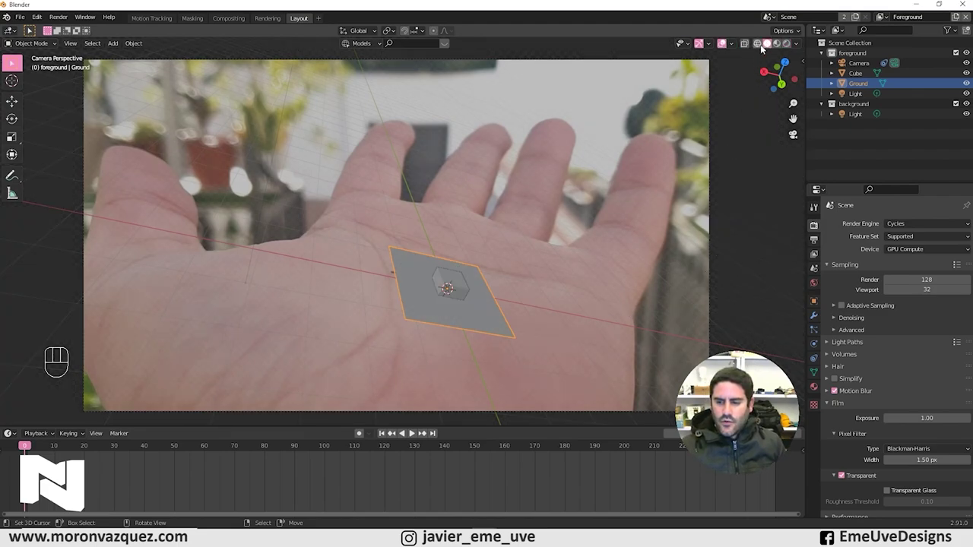
drag(716, 253, 637, 240)
key(KP_1)
drag(562, 224, 566, 263)
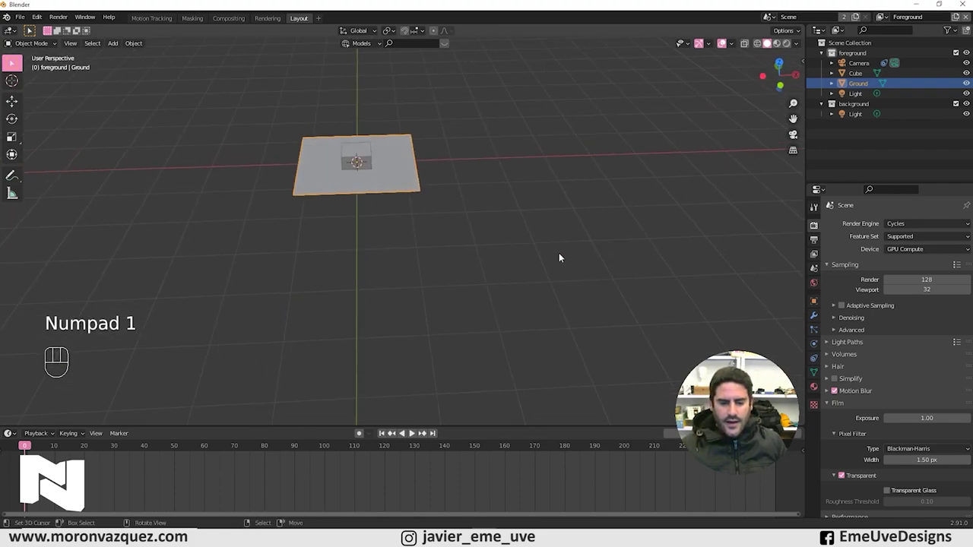
drag(494, 230, 530, 332)
drag(538, 329, 531, 302)
drag(588, 207, 587, 282)
click(586, 79)
key(Delete)
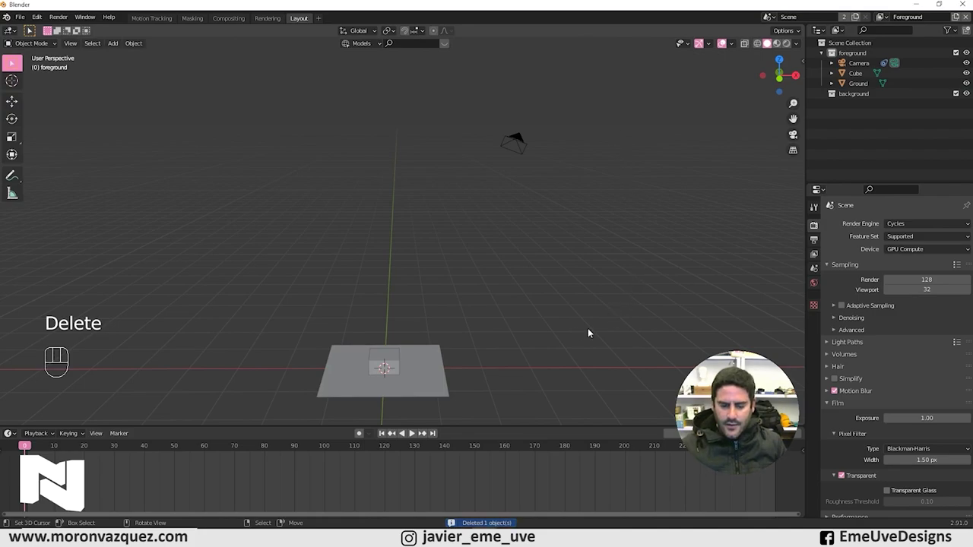
Preview the scene in rendered shading through the camera and play it over the footage.
drag(512, 314, 568, 351)
drag(540, 289, 572, 247)
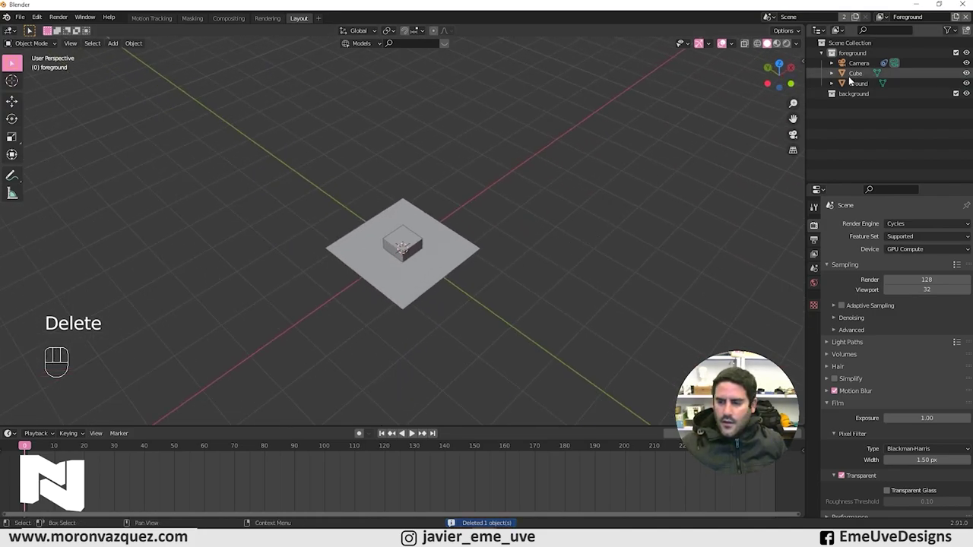
click(788, 45)
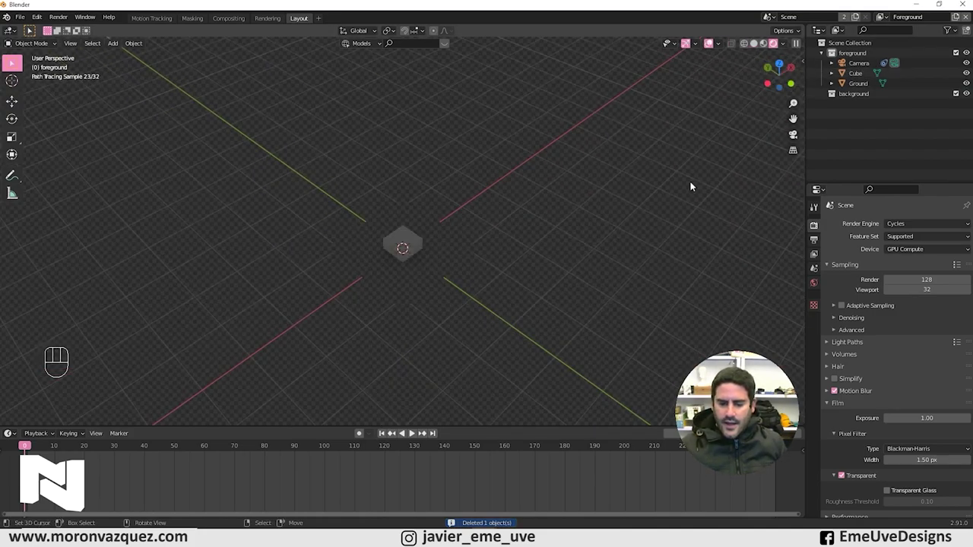
key(KP_0)
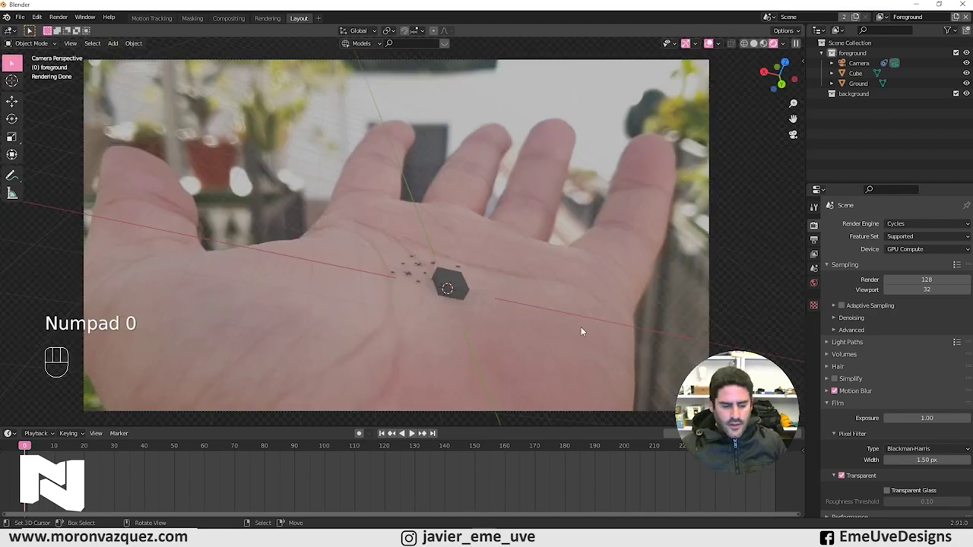
key(space)
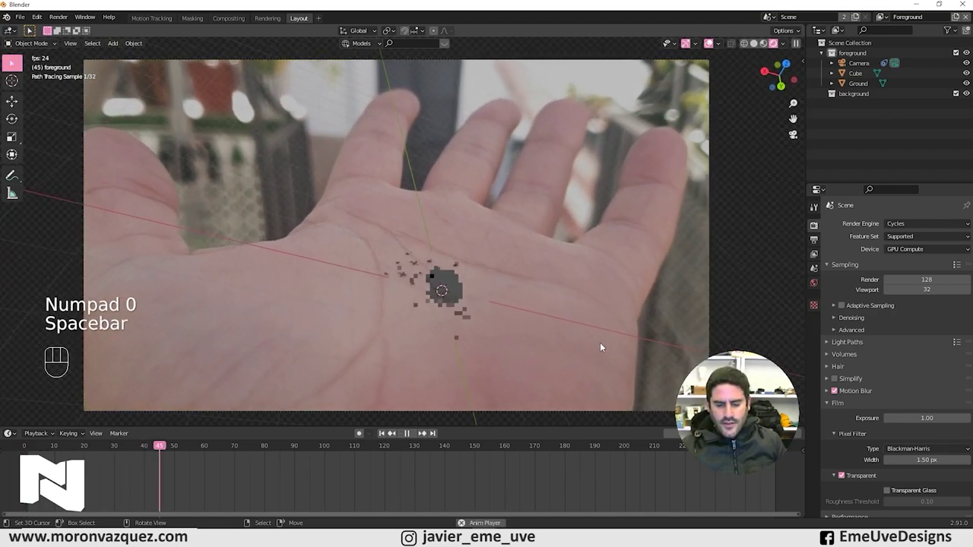
key(space)
key(space)
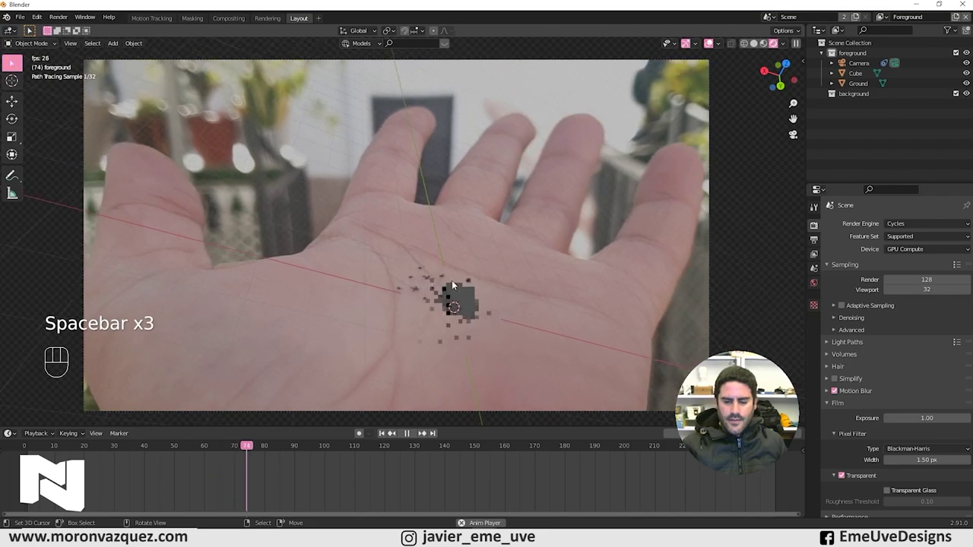
key(space)
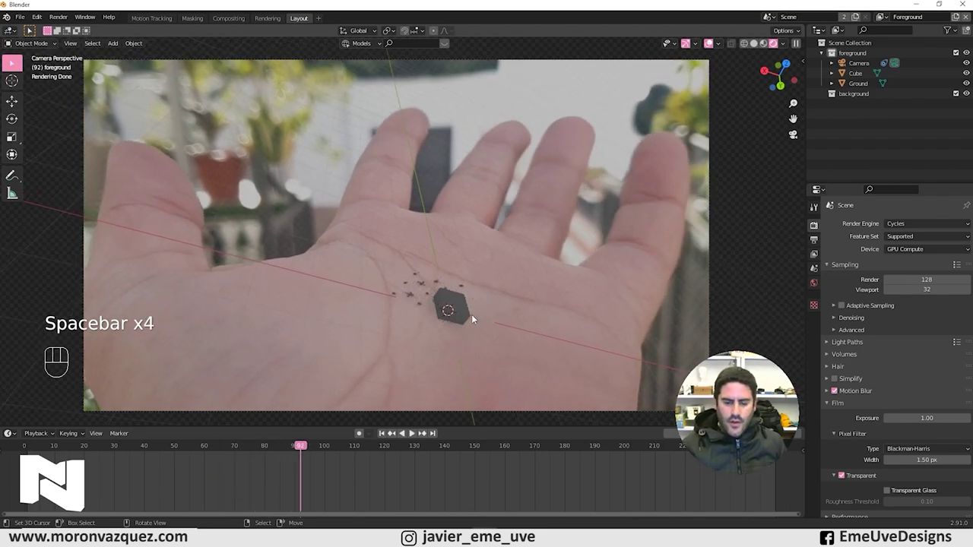
Return to camera view, select the cube and delete it.
middle_click(460, 305)
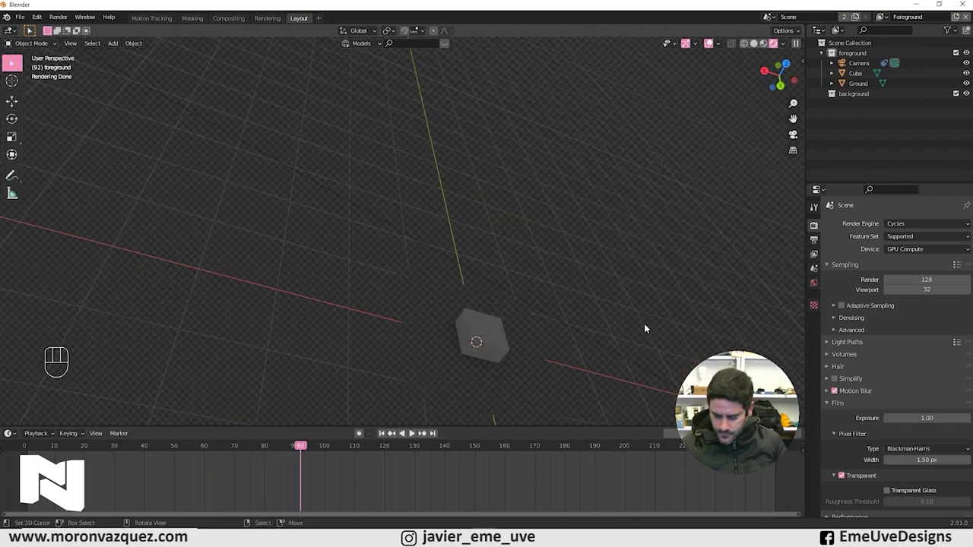
key(KP_0)
click(461, 313)
key(Delete)
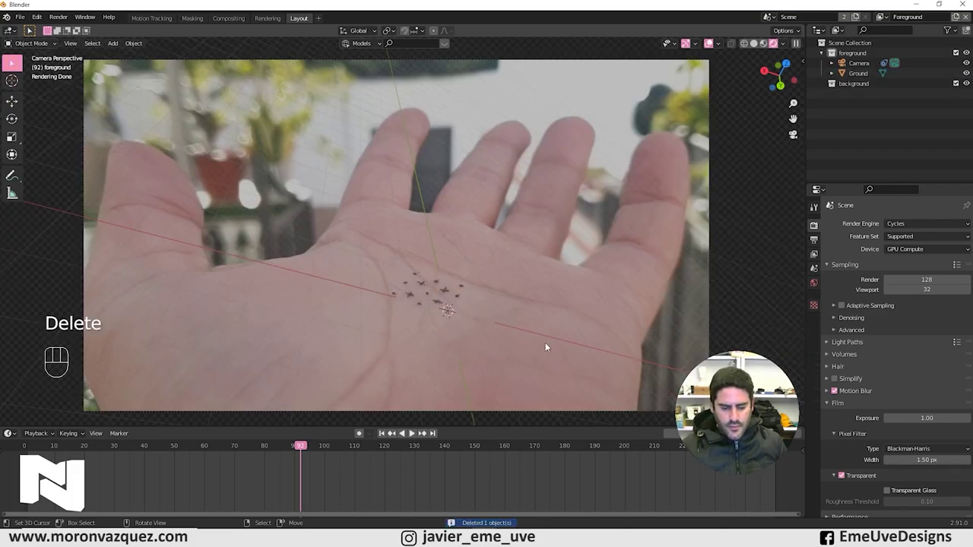
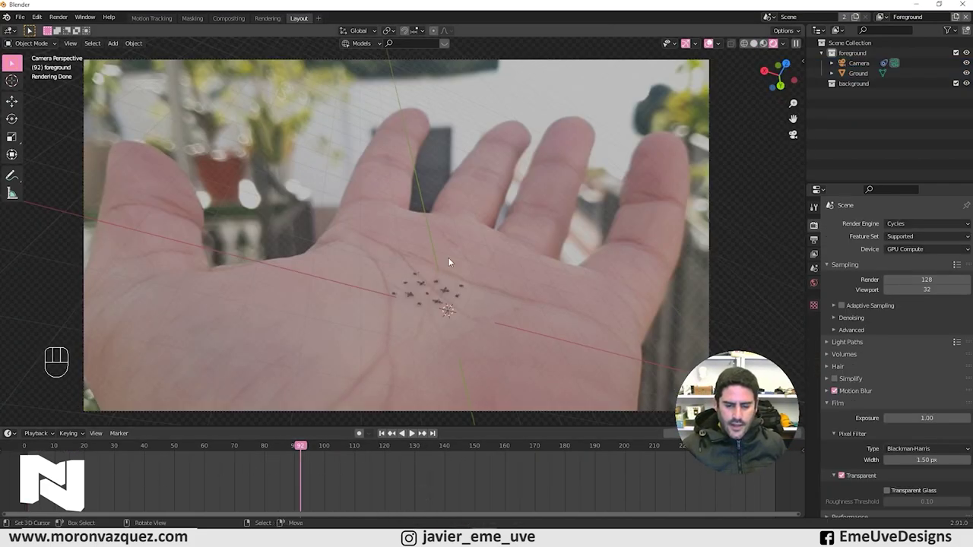
Switch to solid shading and orbit to frame the empty ground plane.
click(758, 48)
drag(597, 191, 572, 180)
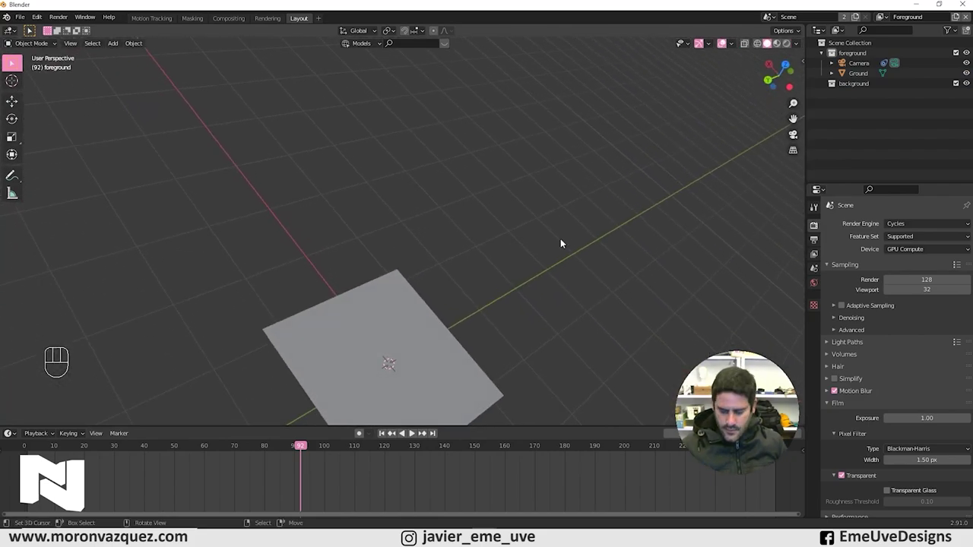
key(KP_1)
key(KP_1)
key(KP_1)
drag(491, 232, 492, 263)
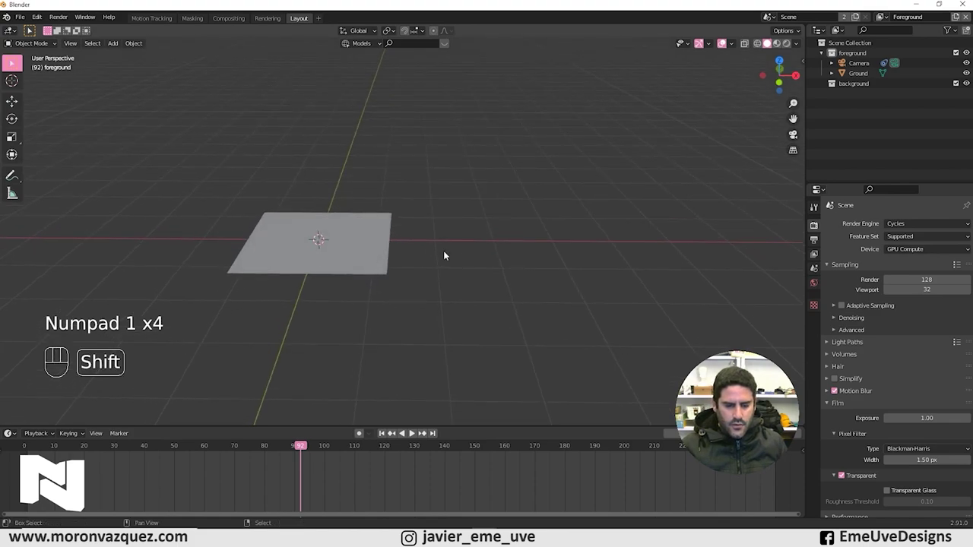
drag(465, 254, 536, 263)
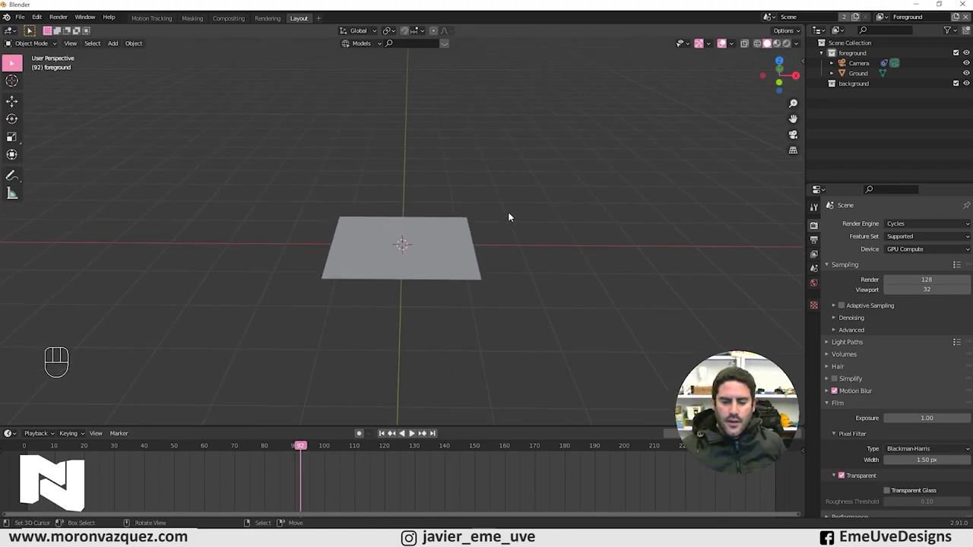
drag(515, 222, 521, 216)
drag(518, 205, 528, 249)
drag(515, 244, 517, 257)
drag(508, 276, 515, 257)
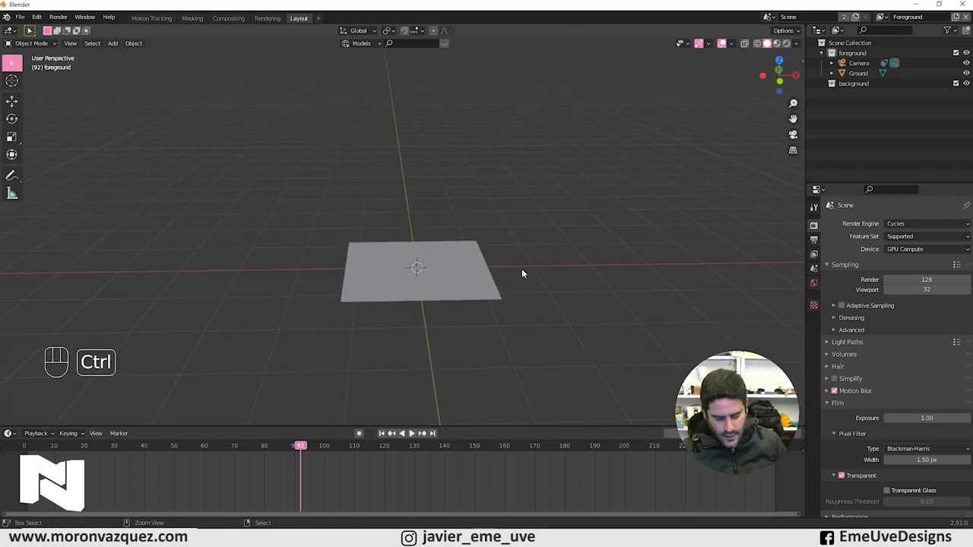
Paste the church, cloud and car models (Ctrl+V) around the Ground plane.
key(ctrl+v)
drag(581, 254, 458, 255)
drag(609, 281, 531, 270)
drag(583, 310, 550, 257)
middle_click(555, 287)
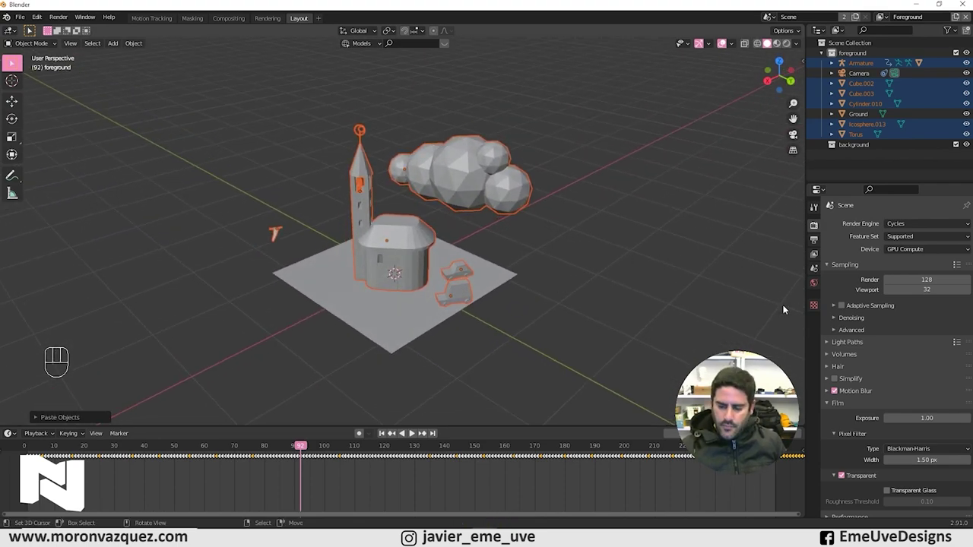
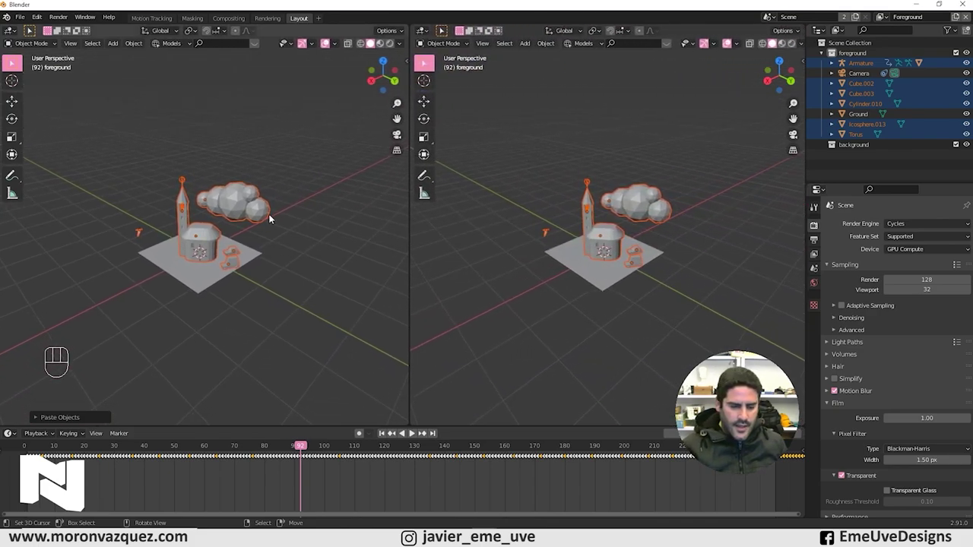
Look through the tracked camera at the footage and scale the church, cloud and cars up about double.
key(KP_0)
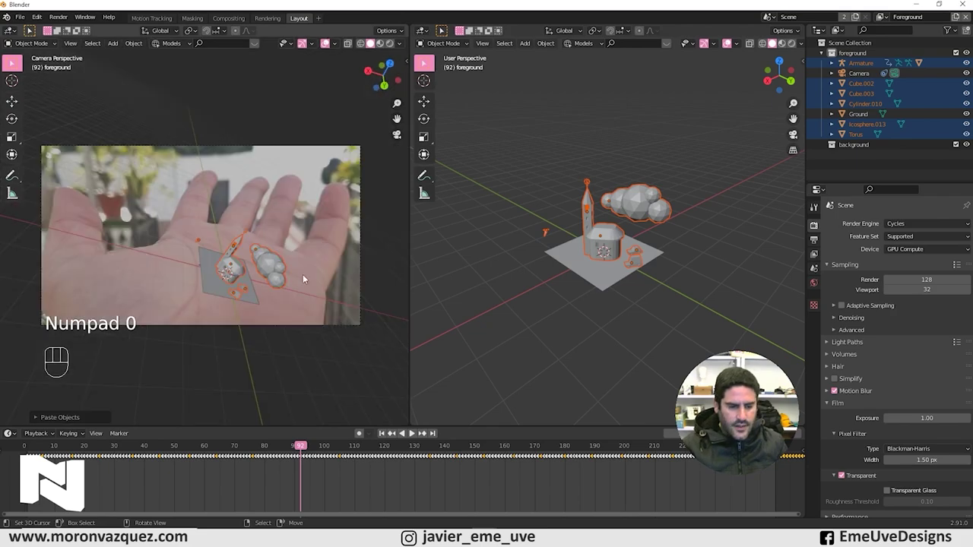
drag(309, 277, 289, 257)
drag(286, 271, 301, 285)
drag(288, 278, 297, 228)
drag(310, 247, 303, 267)
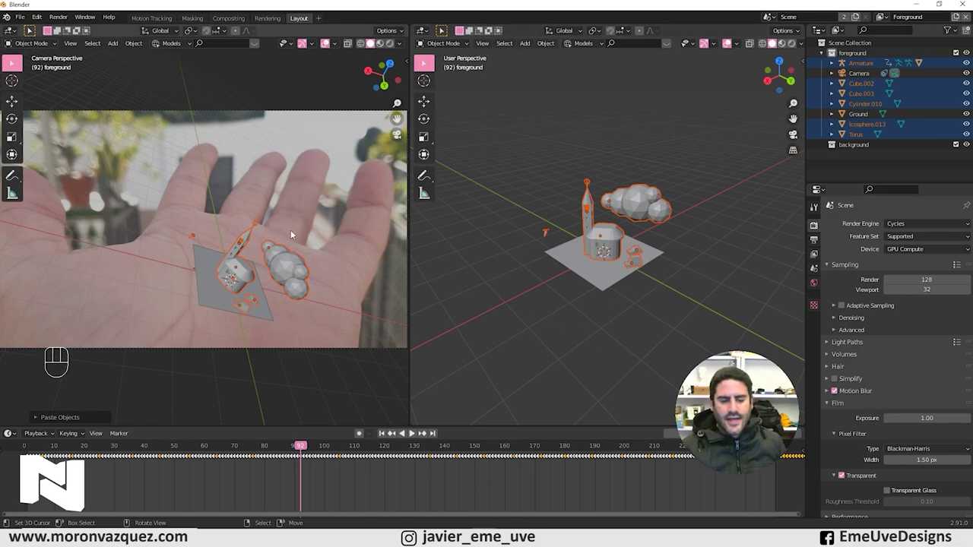
key(s)
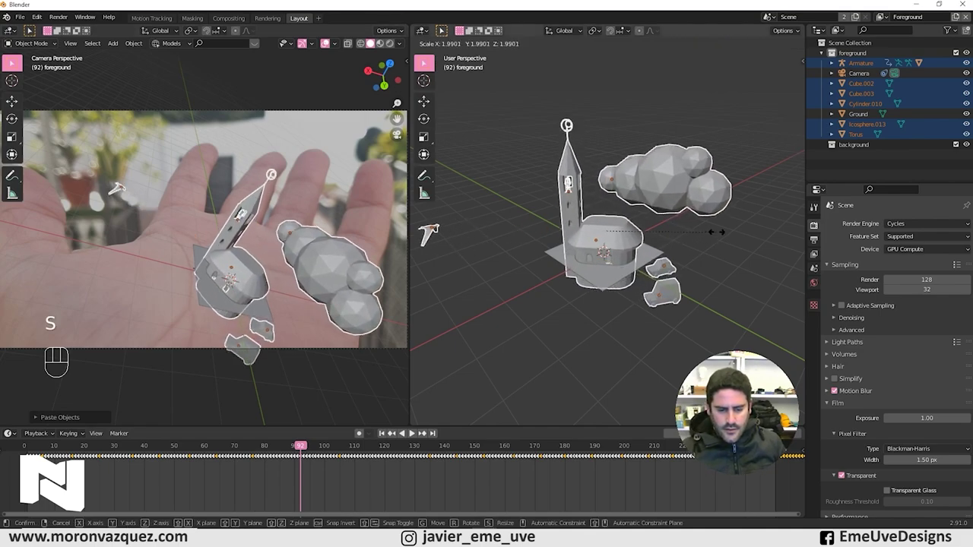
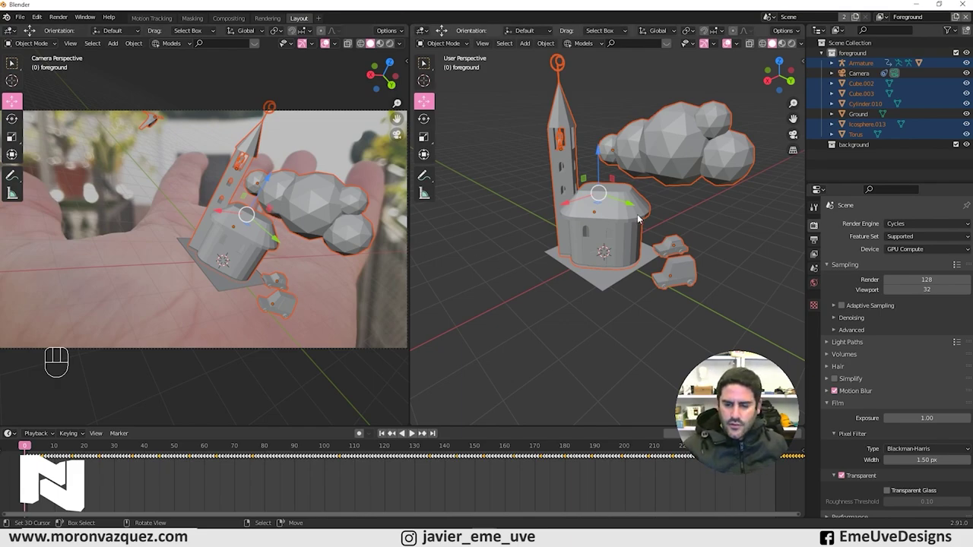
Select Cylinder.010 and rotate the models while checking the camera view.
drag(644, 235, 636, 259)
drag(652, 257, 623, 303)
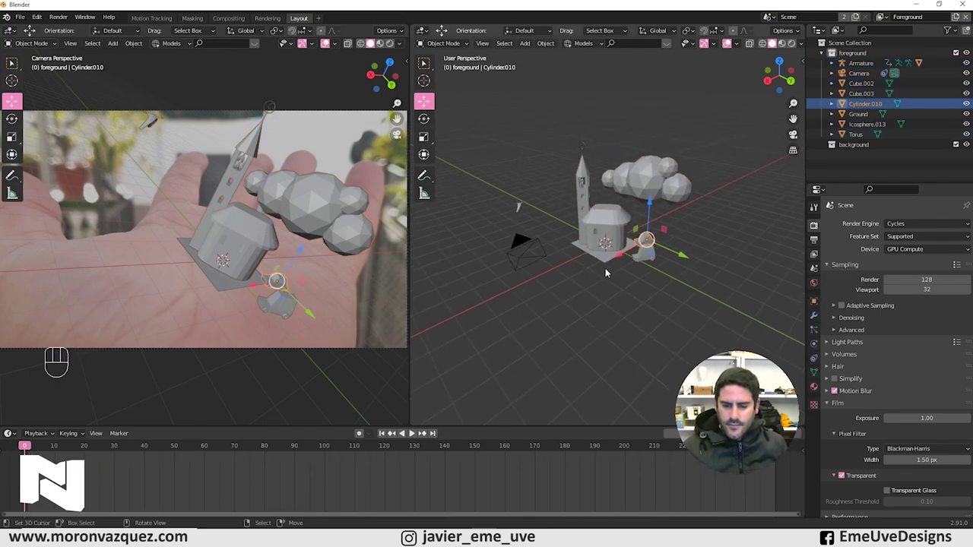
drag(590, 242, 587, 239)
drag(459, 108, 749, 315)
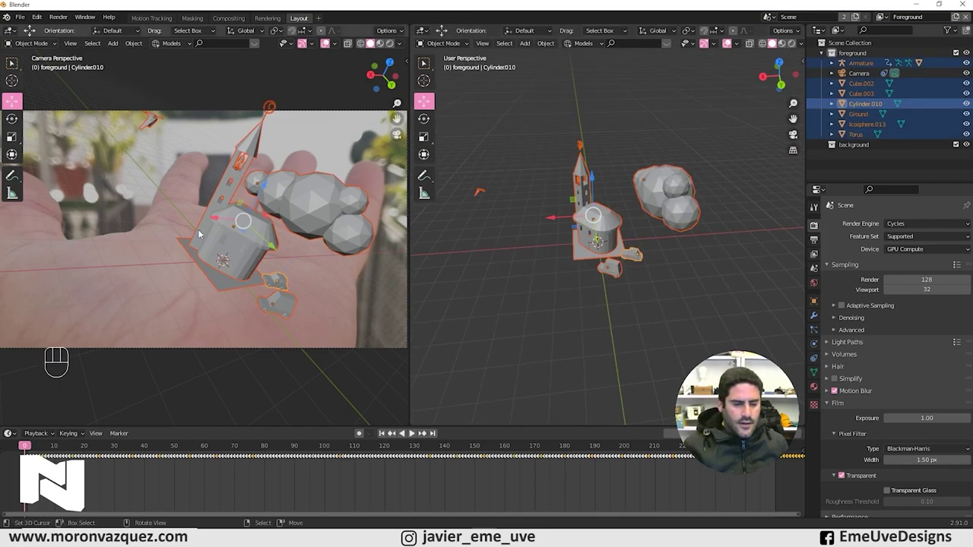
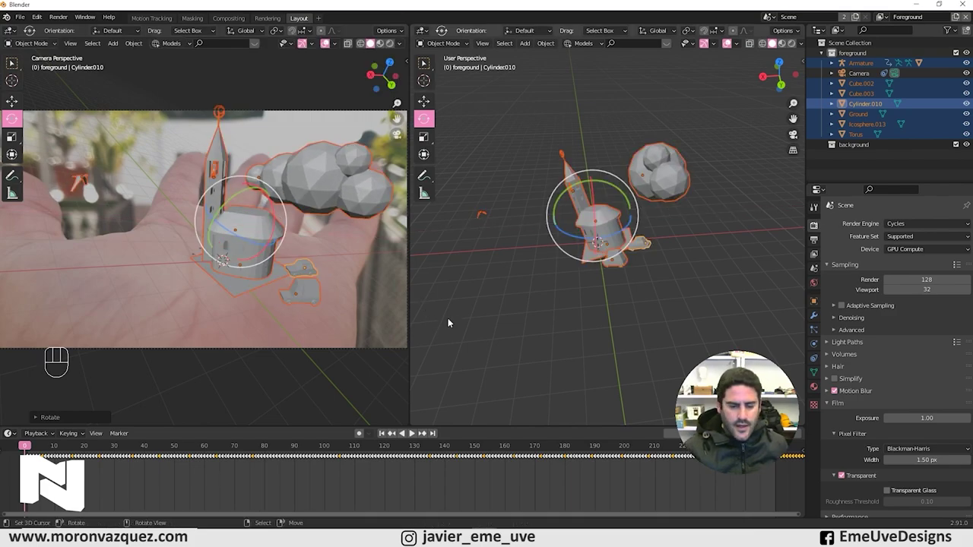
drag(676, 220, 748, 196)
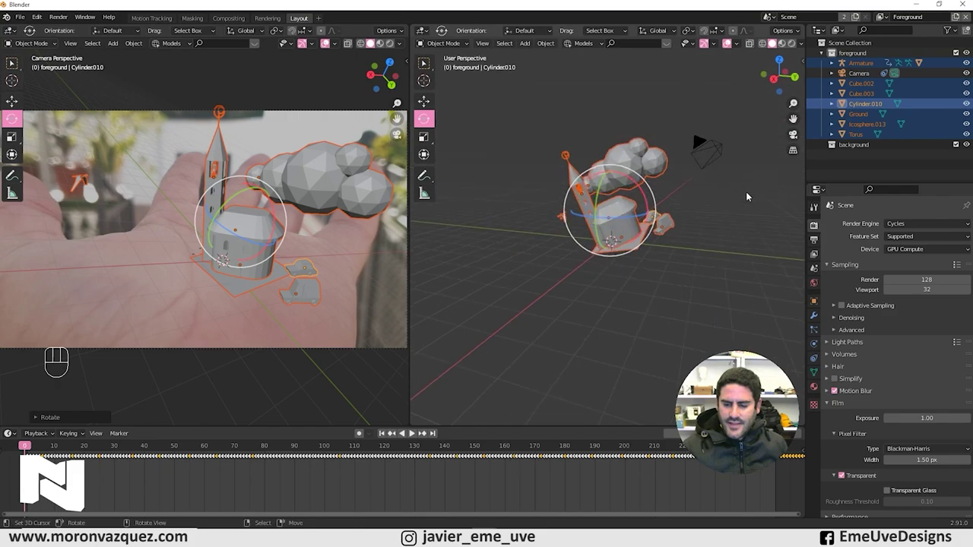
drag(688, 239, 675, 236)
Undo the unwanted rotations of the models with Ctrl+Z.
key(ctrl+z)
key(ctrl+z)
key(ctrl+z)
key(ctrl+z)
key(ctrl+z)
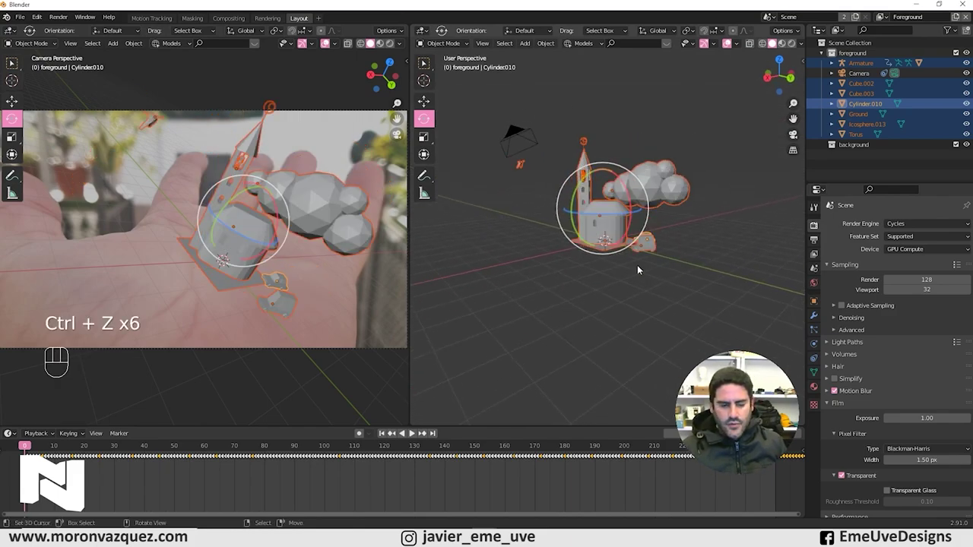
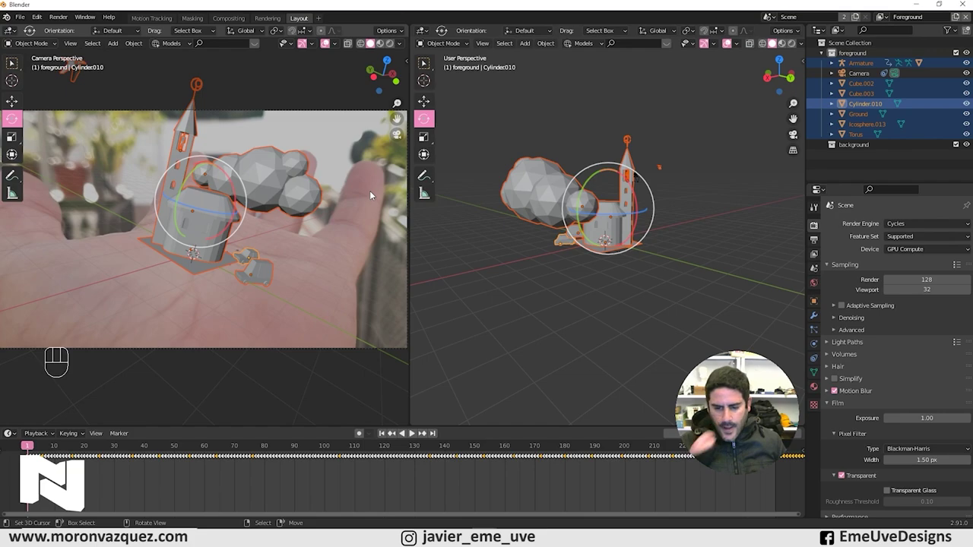
Deselect all models and orbit around the upright church, cloud and cars.
middle_click(654, 288)
click(658, 290)
drag(663, 272, 540, 261)
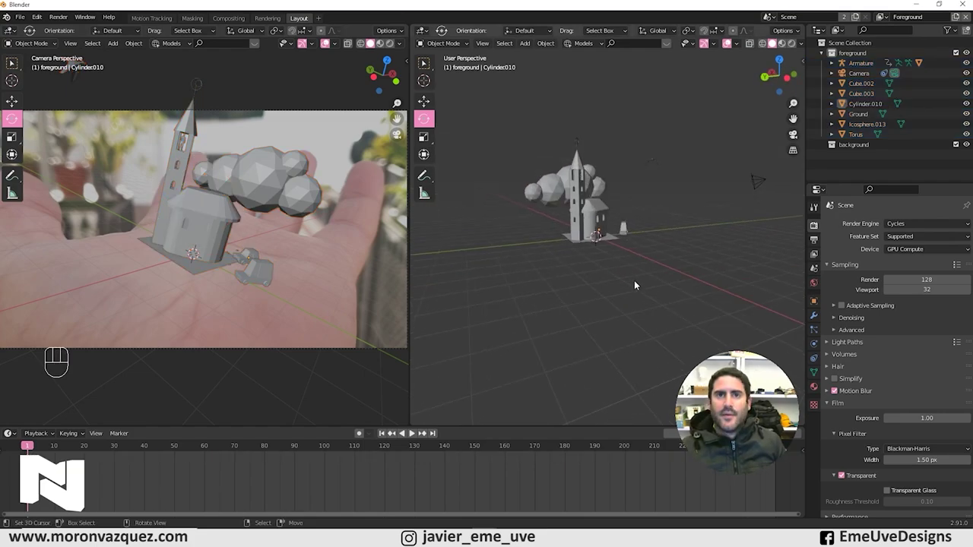
drag(621, 286, 598, 286)
drag(600, 301, 600, 312)
drag(596, 311, 540, 301)
drag(597, 303, 598, 302)
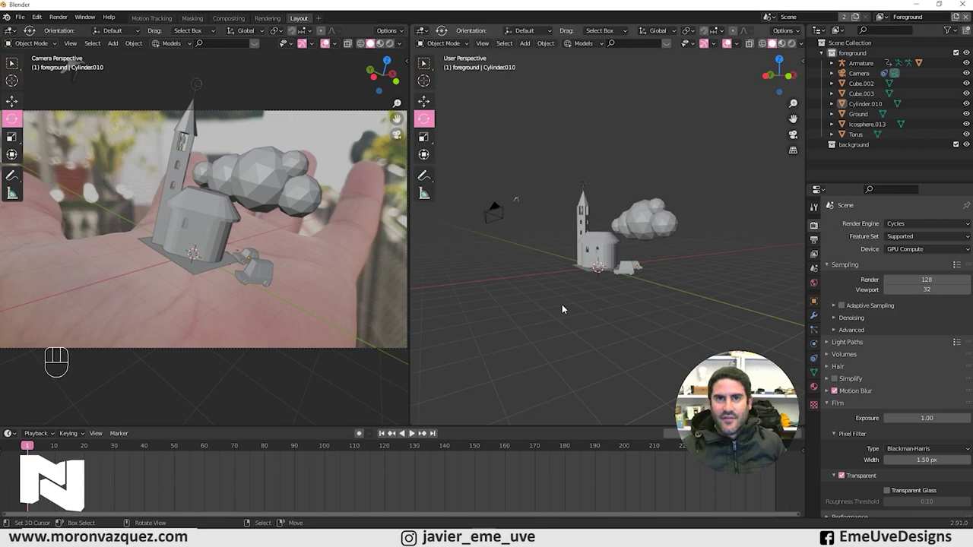
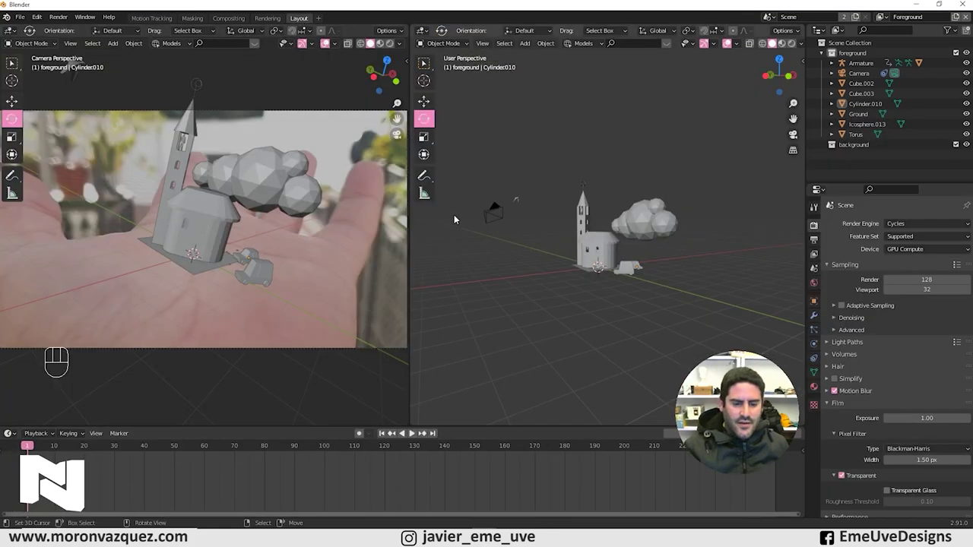
Pan and orbit the scene view to reveal the camera below the models.
middle_click(343, 259)
drag(571, 263, 592, 291)
drag(619, 293, 649, 295)
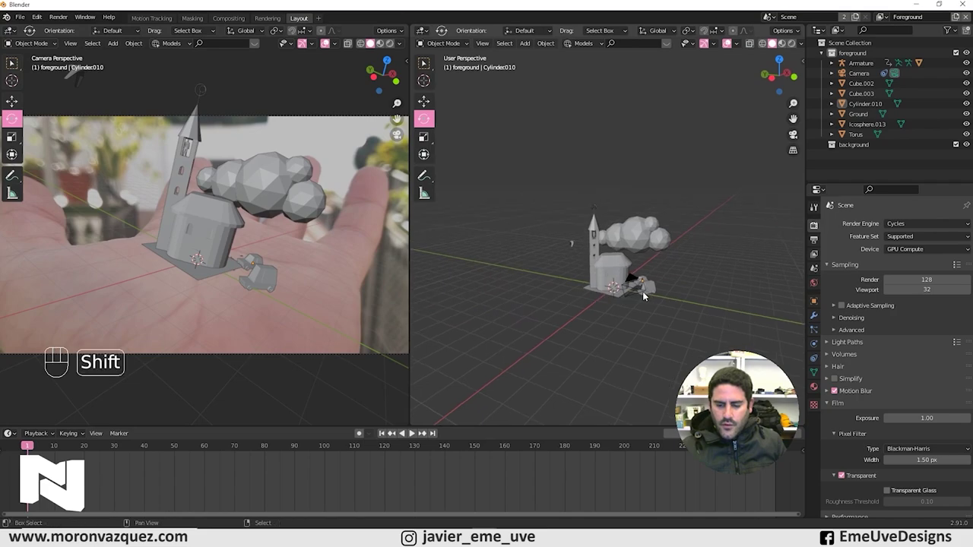
middle_click(627, 304)
drag(629, 291, 645, 257)
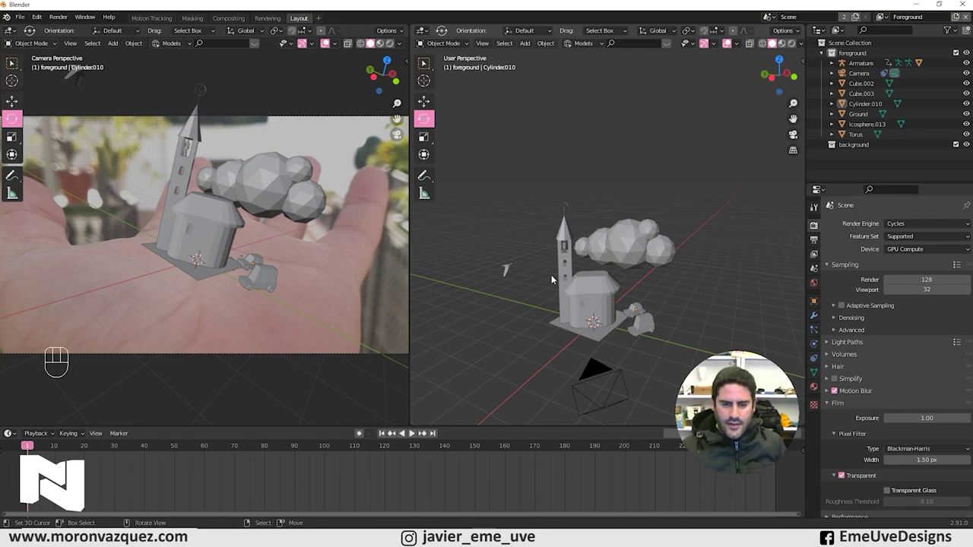
Select Ground and scale it up about five times, well beyond the church and cars.
click(392, 46)
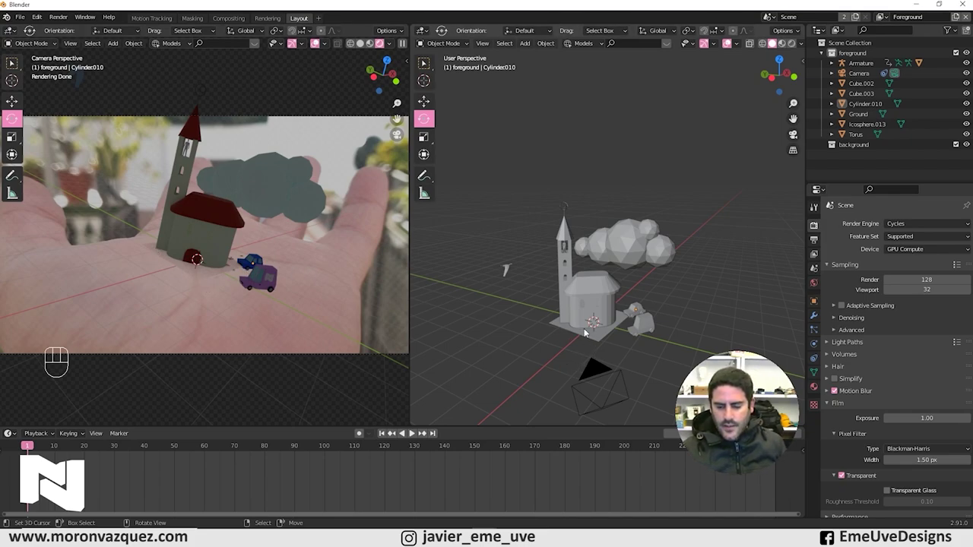
right_click(601, 338)
key(s)
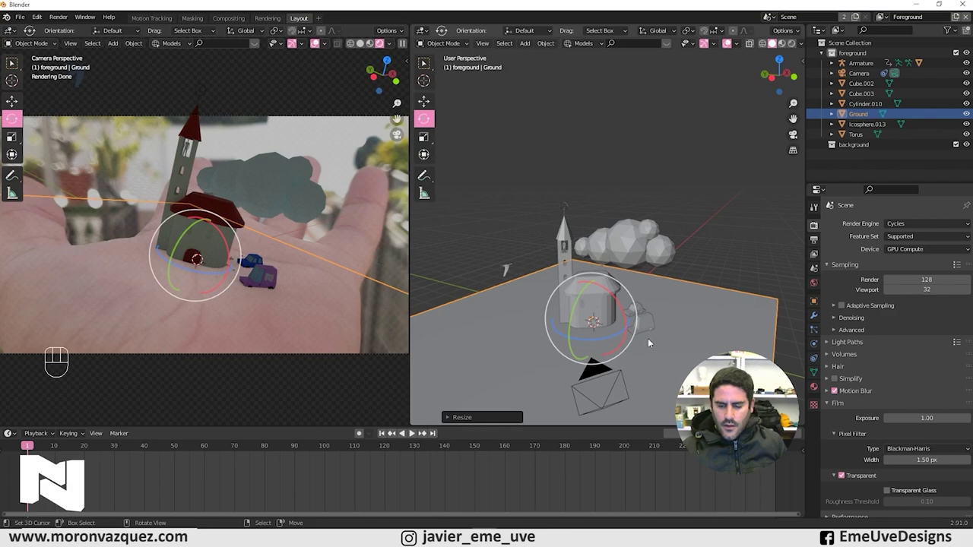
drag(269, 292, 280, 262)
middle_click(279, 300)
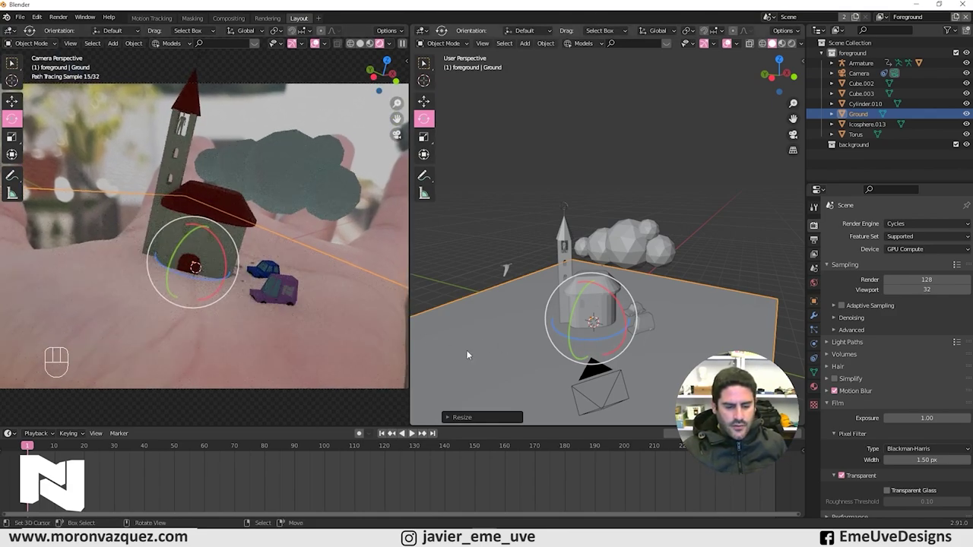
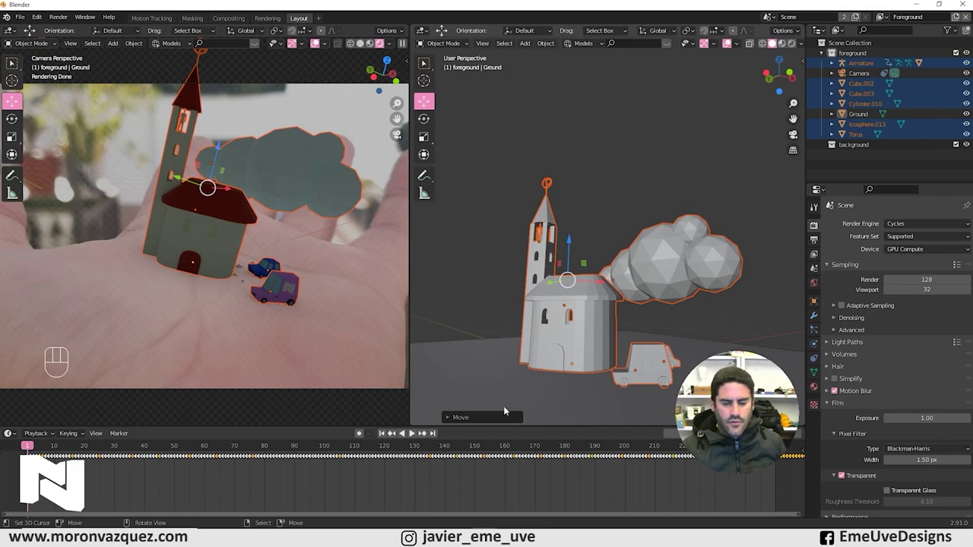
Scale the church, cloud and cars down to about 0.907.
drag(665, 301, 675, 350)
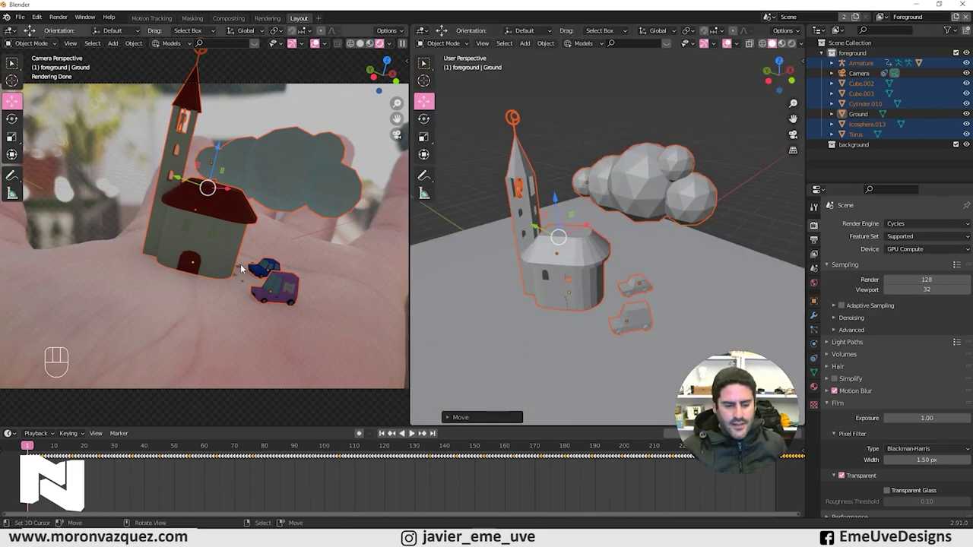
drag(544, 228, 564, 241)
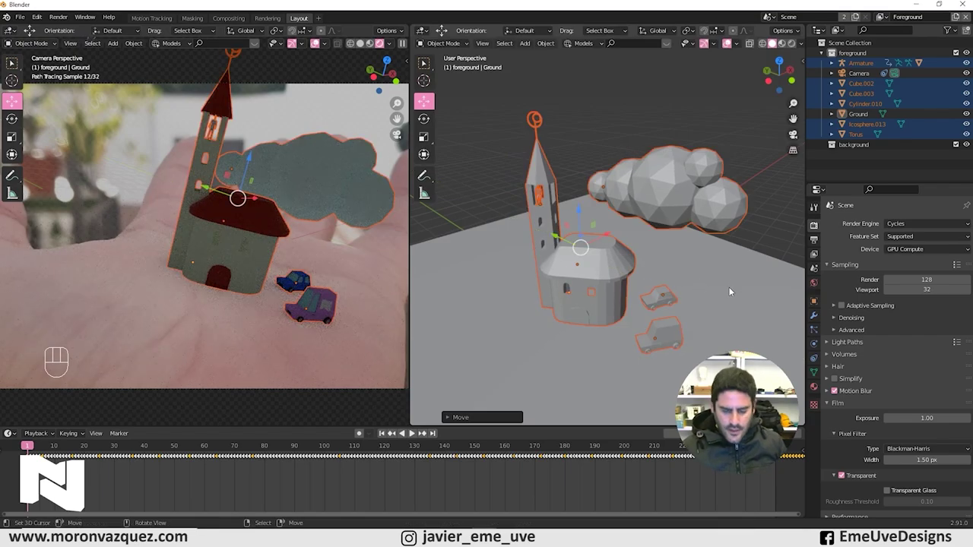
key(s)
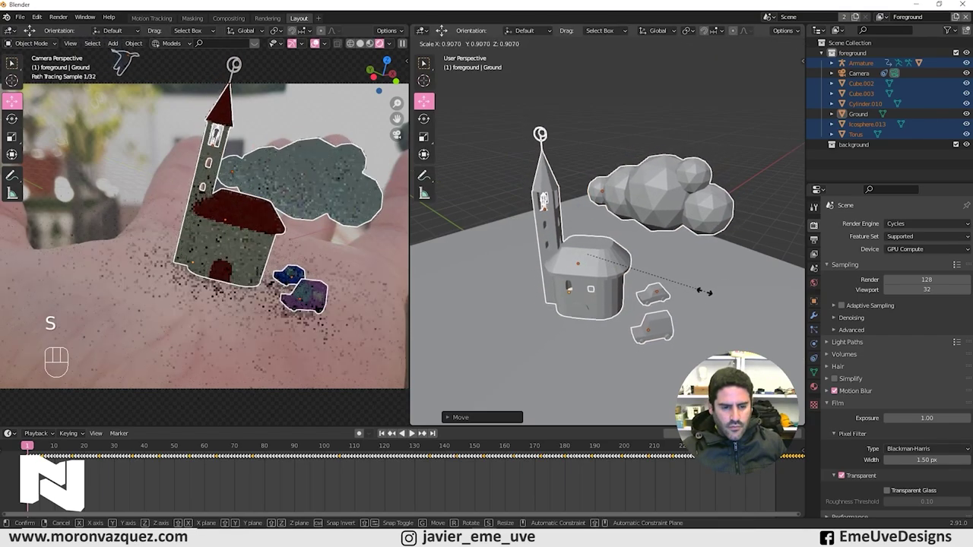
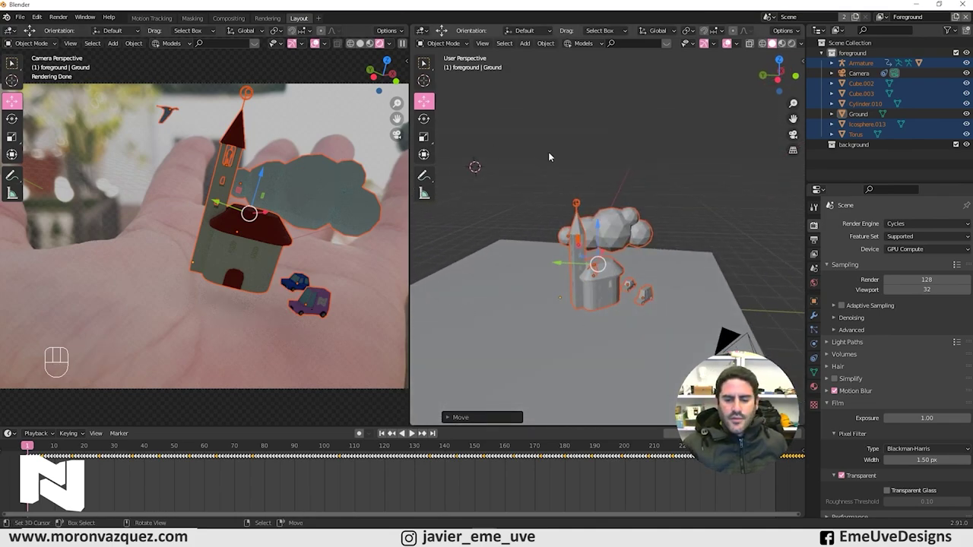
middle_click(577, 151)
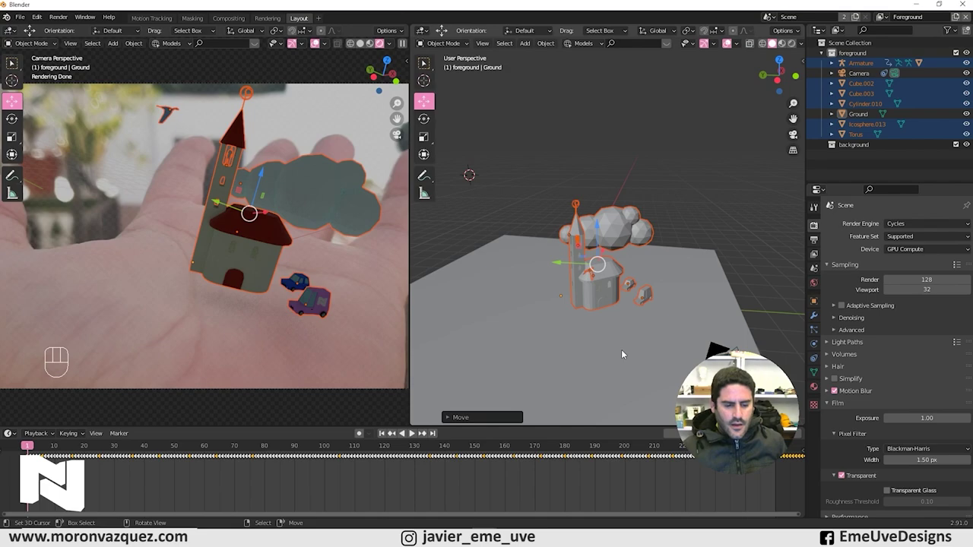
Open the World properties and zoom out to see the whole camera frame.
click(625, 352)
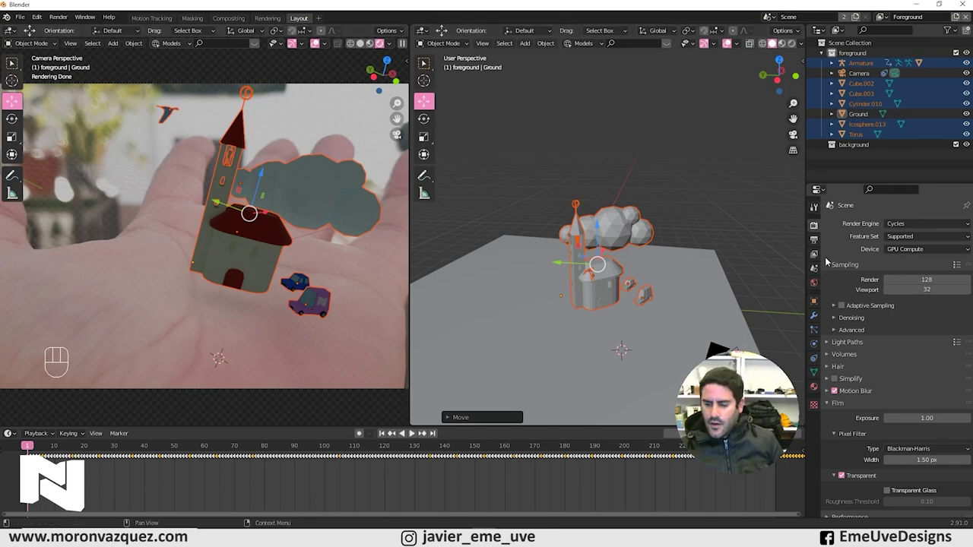
click(814, 286)
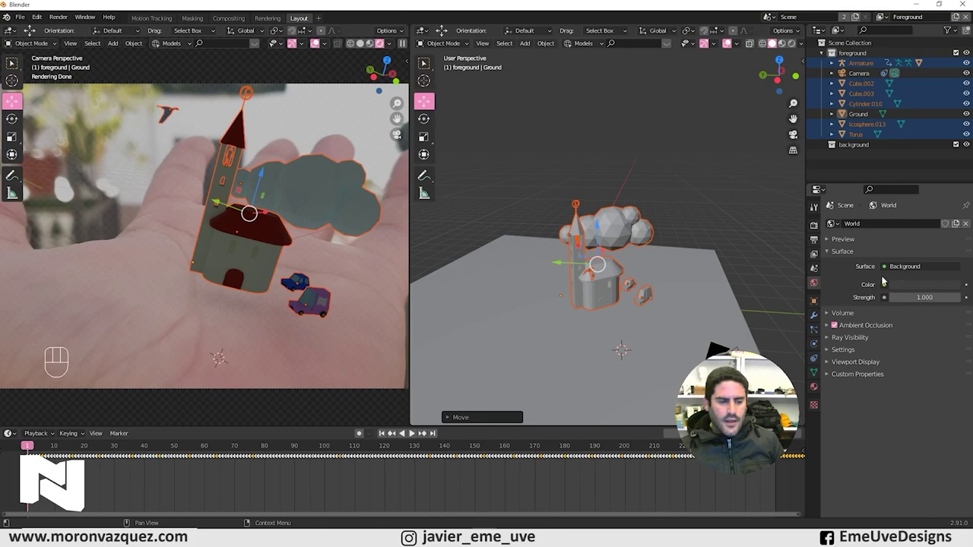
drag(285, 248, 273, 279)
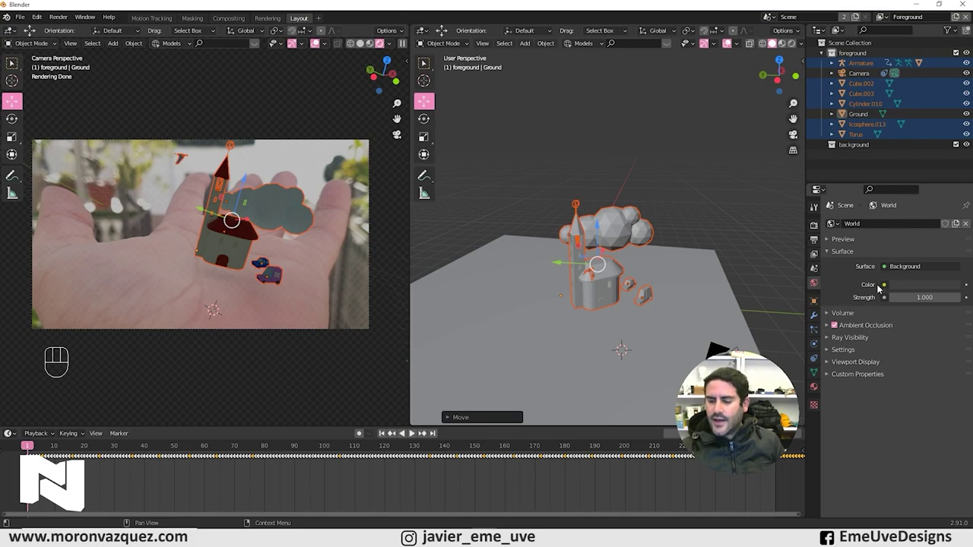
drag(887, 288, 351, 231)
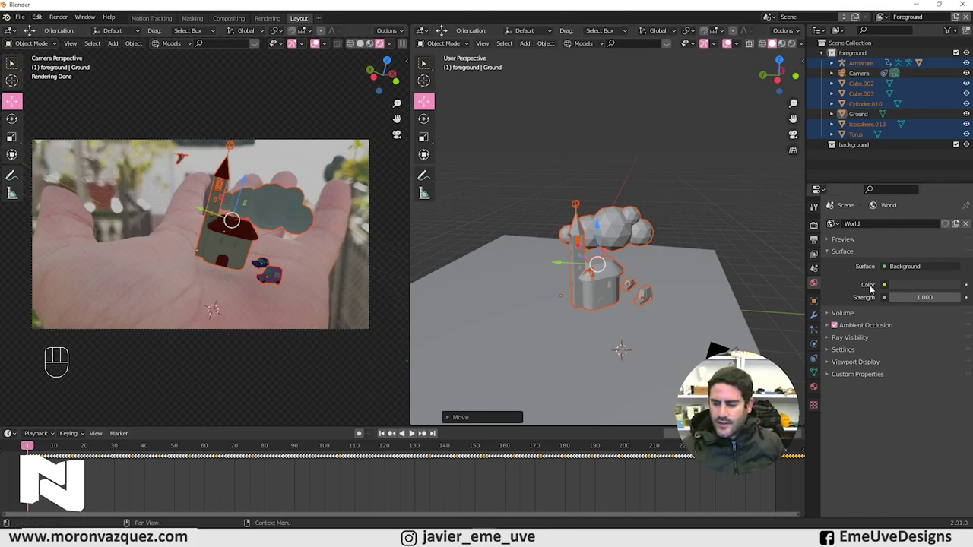
click(904, 287)
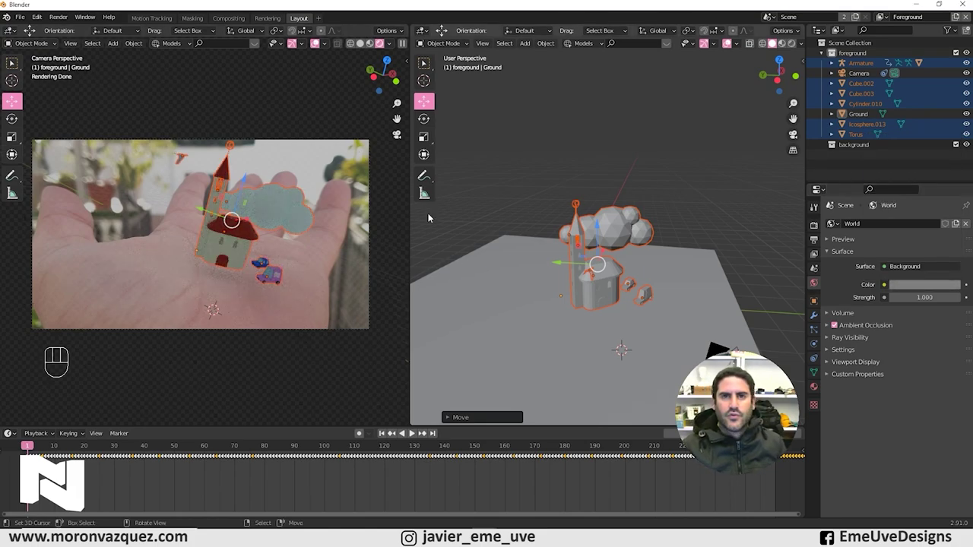
Pick a muted greenish-grey tint for the world background colour.
click(924, 287)
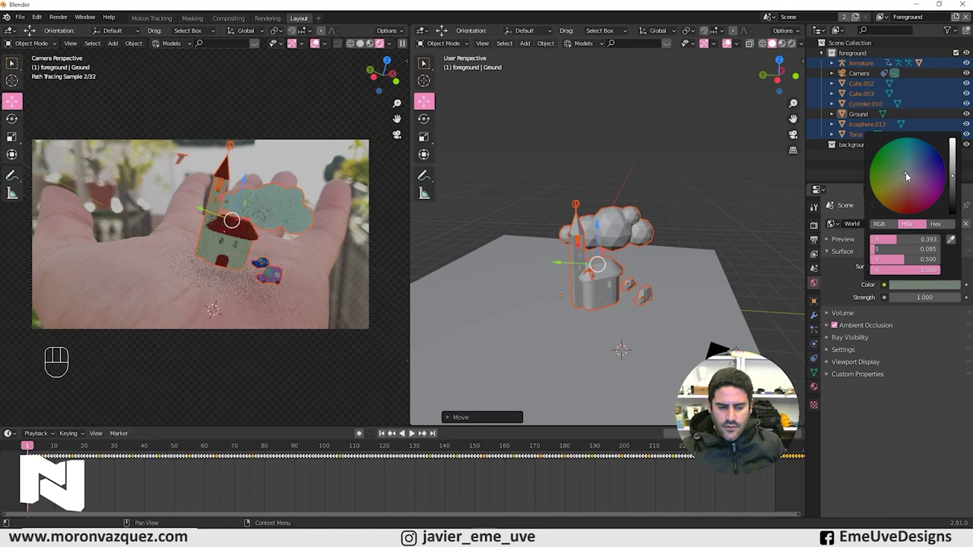
drag(679, 217, 673, 214)
drag(691, 209, 672, 229)
middle_click(667, 230)
Add a mesh plane (Shift+A), scale it up and lift it high above the church and cloud.
middle_click(681, 243)
drag(675, 267, 654, 314)
middle_click(672, 306)
key(shift+a)
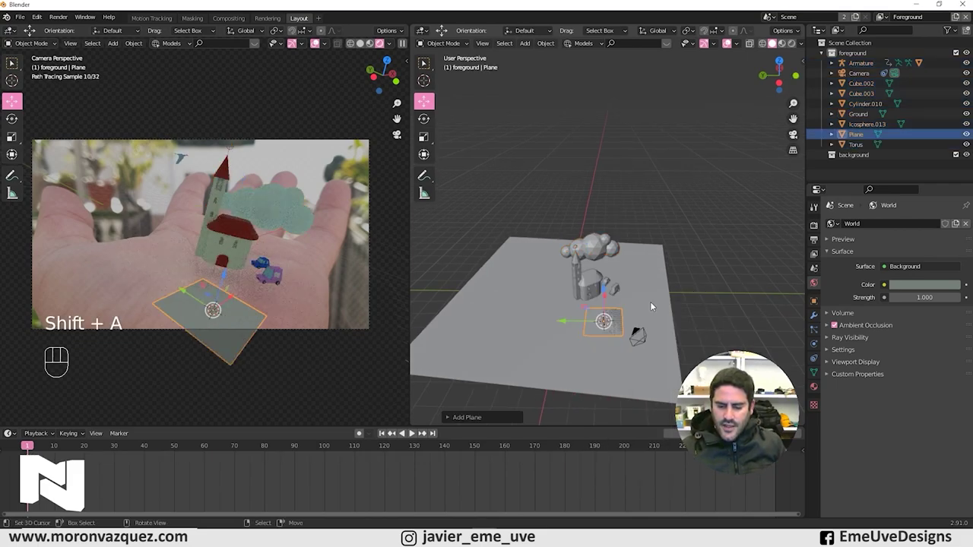
key(s)
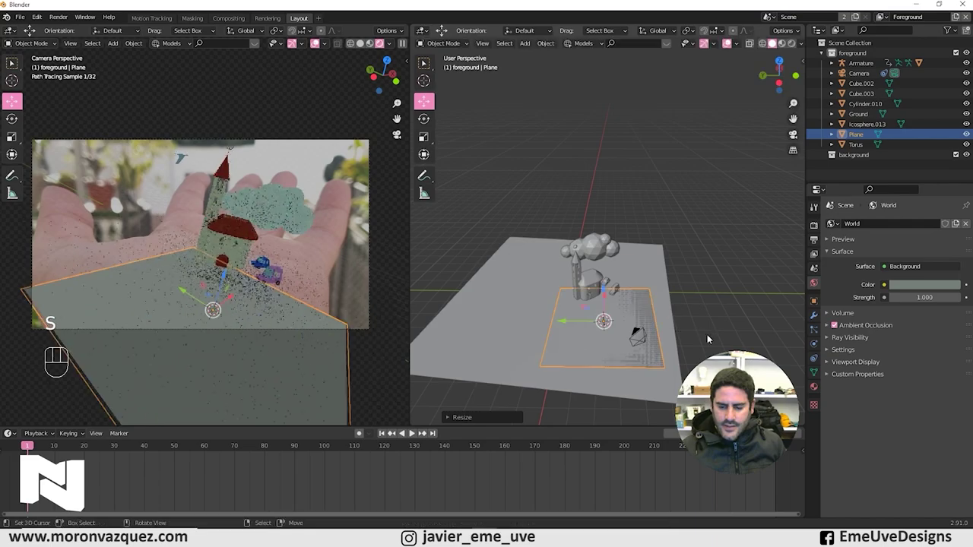
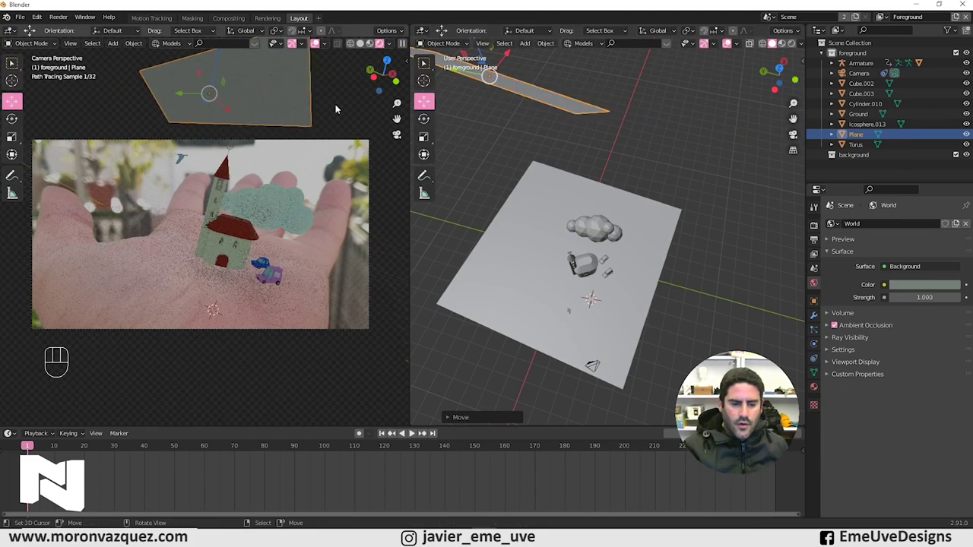
drag(719, 284, 702, 232)
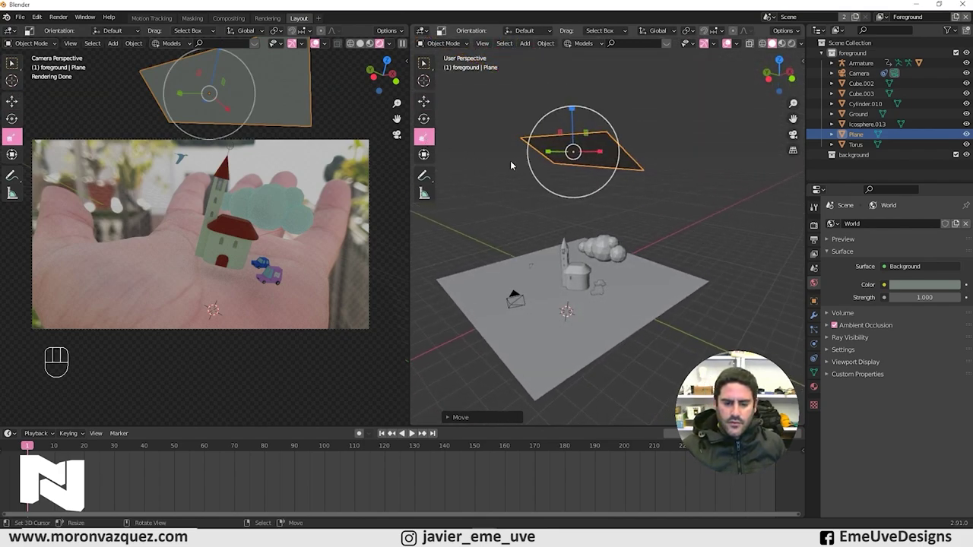
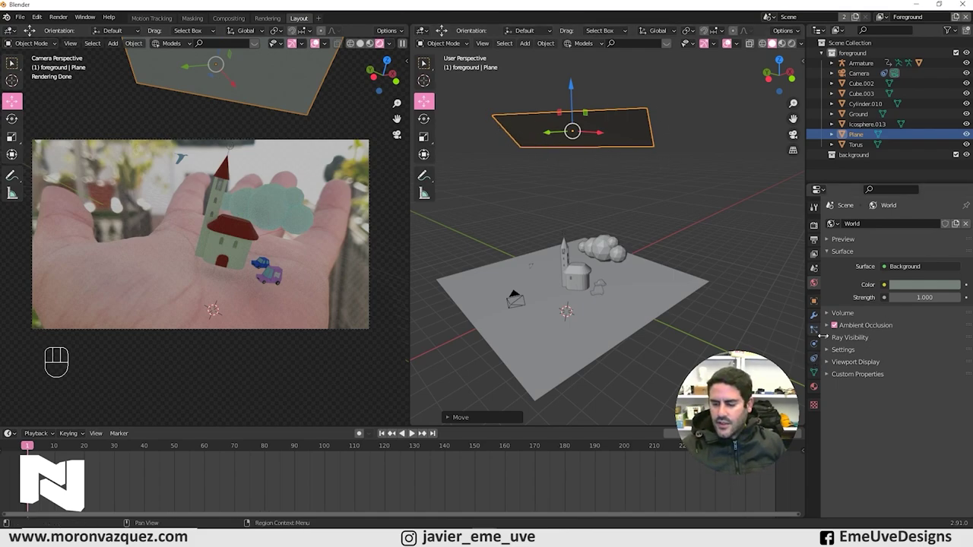
Set the plane's emission material strength to 4.000 so it lights the church and cloud.
click(815, 391)
click(889, 262)
drag(905, 304, 844, 99)
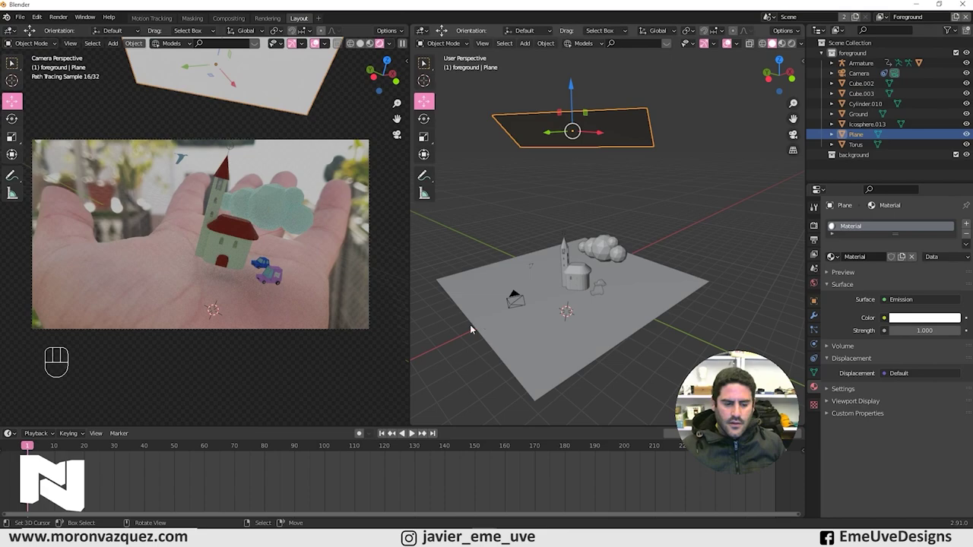
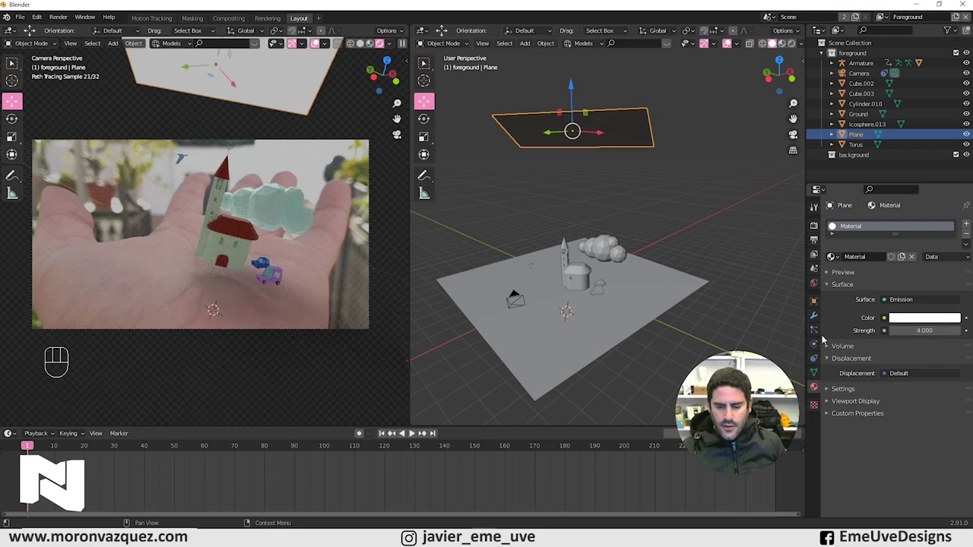
drag(645, 312, 602, 279)
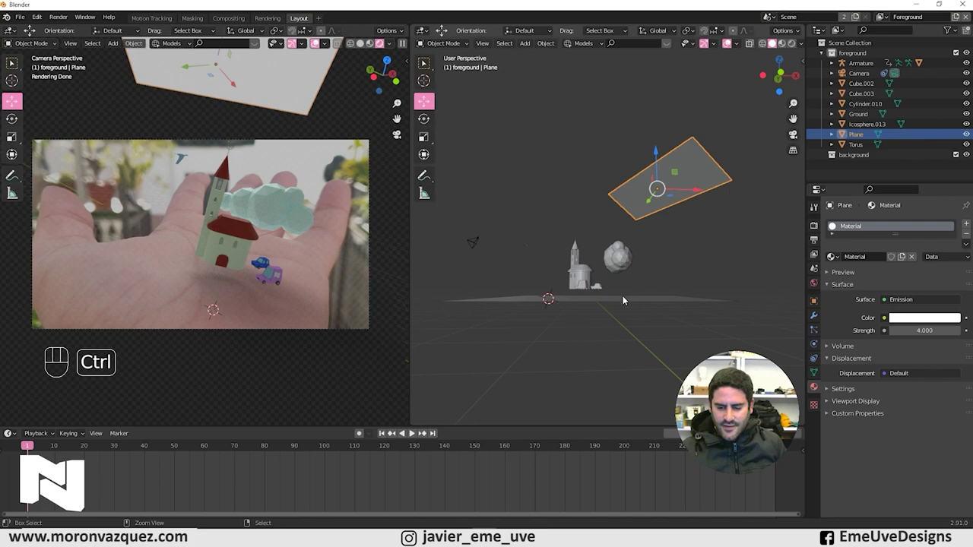
drag(616, 315, 617, 283)
drag(619, 284, 614, 282)
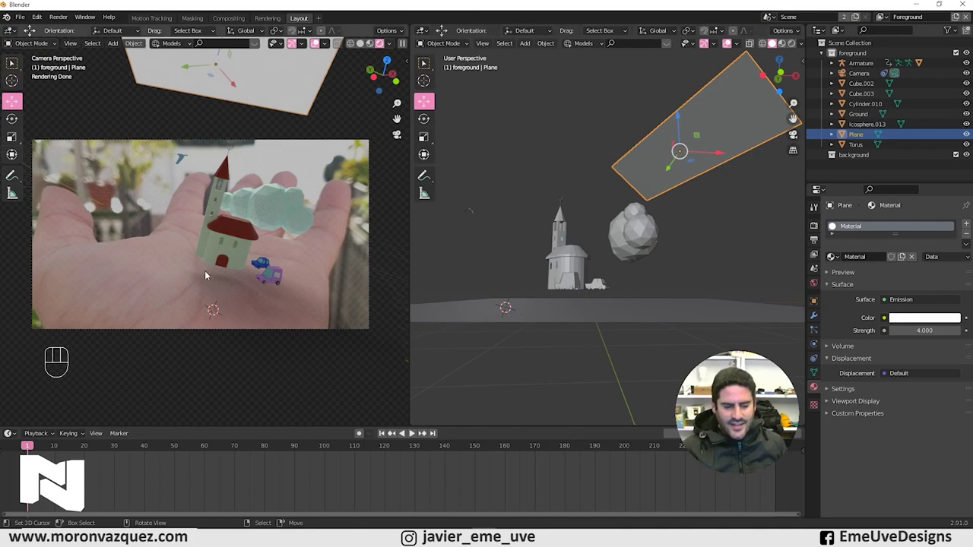
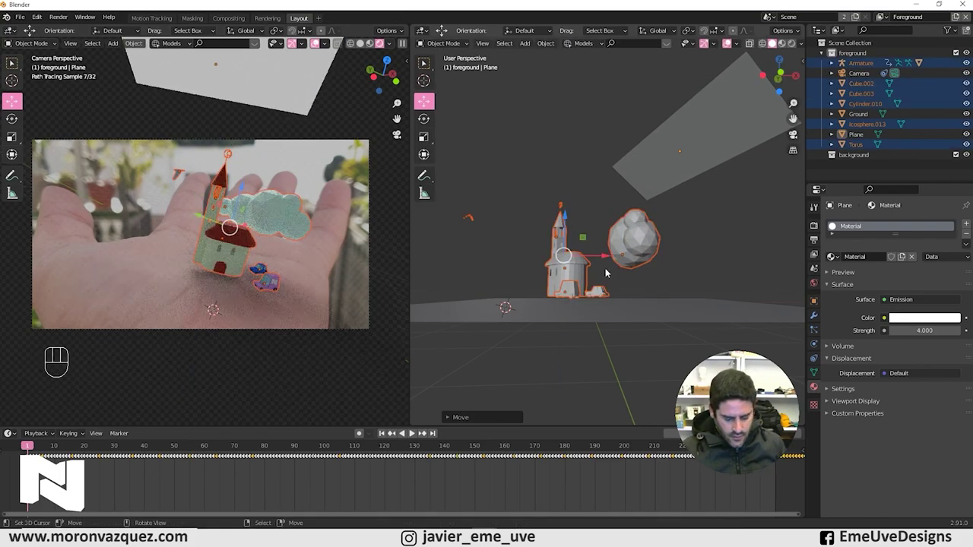
Inspect the scene from the camera and from above the emission plane.
key(s)
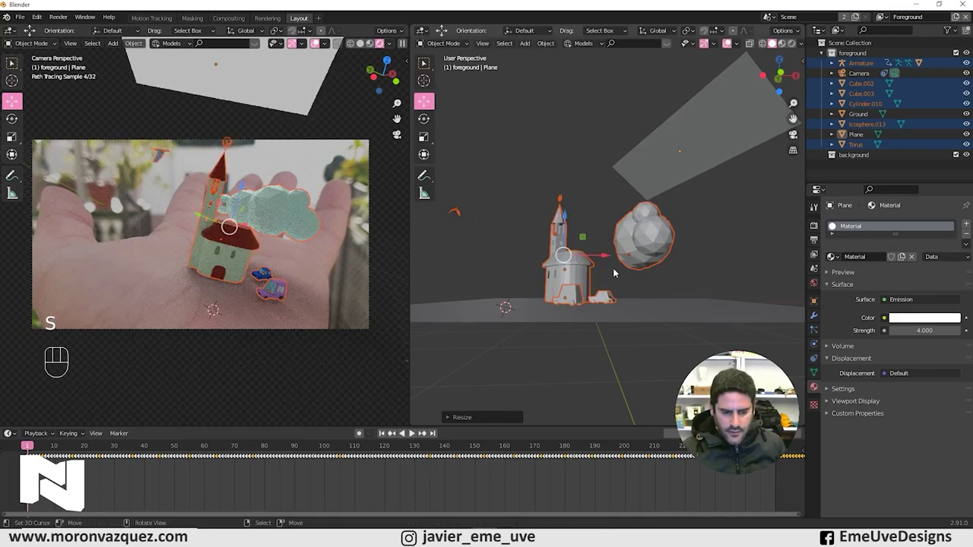
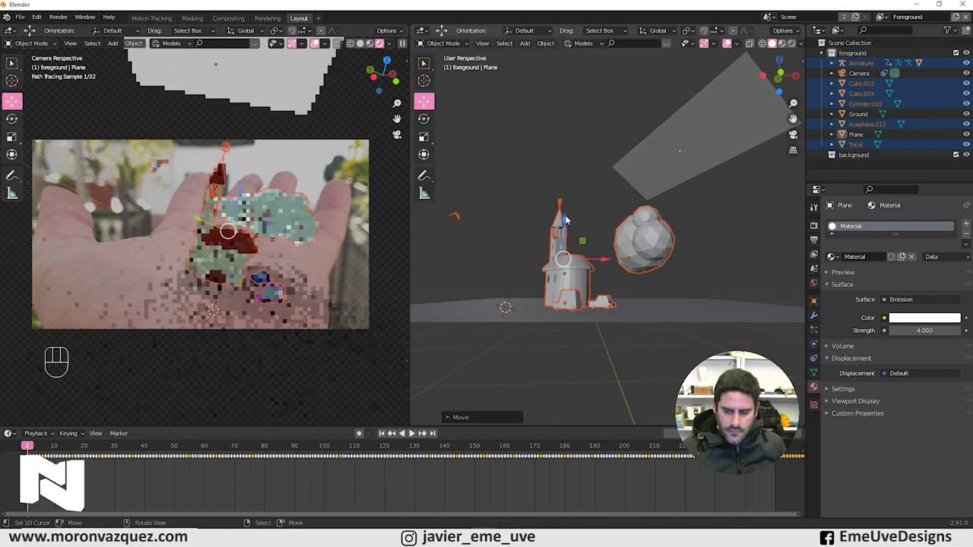
middle_click(329, 311)
key(KP_0)
key(KP_0)
key(KP_0)
drag(599, 284, 610, 286)
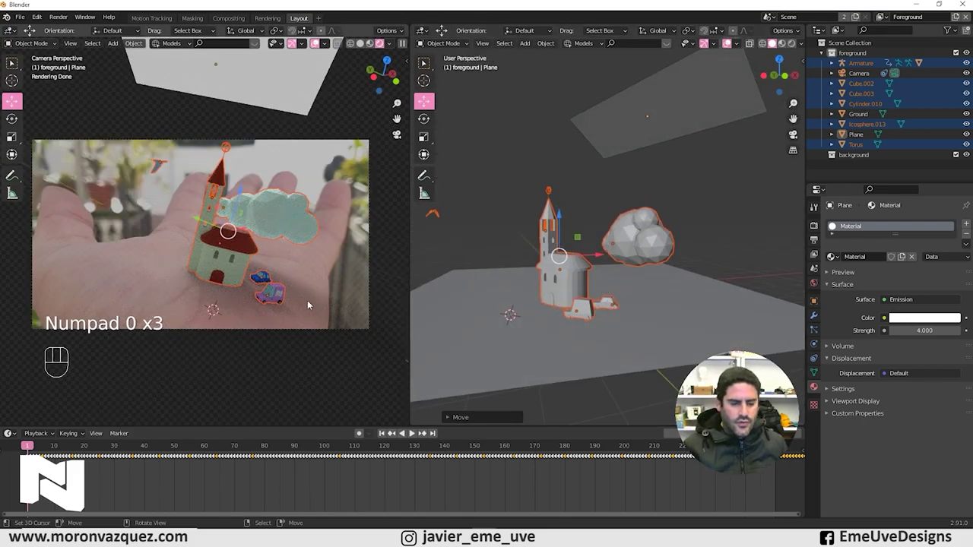
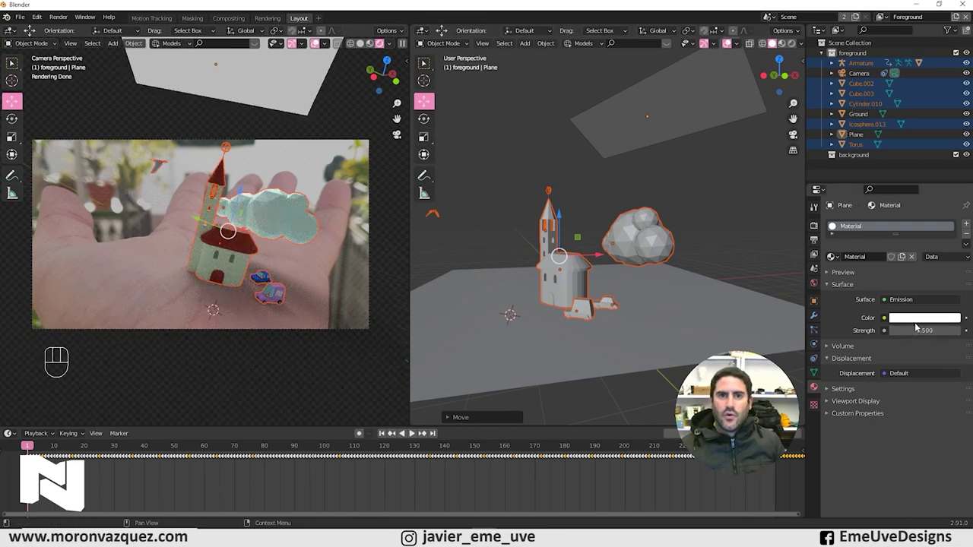
Raise the plane's emission strength from 4 to about 8.1, keeping the white colour.
click(921, 320)
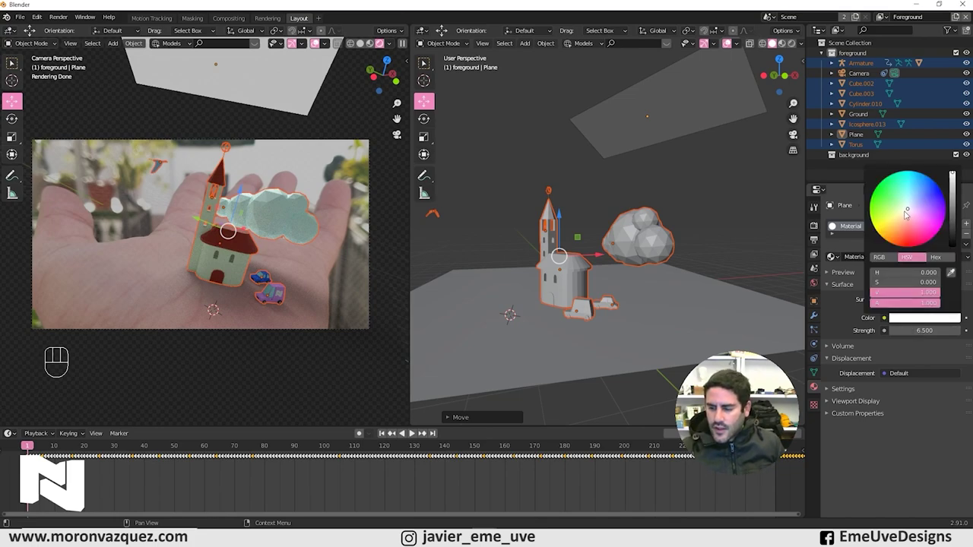
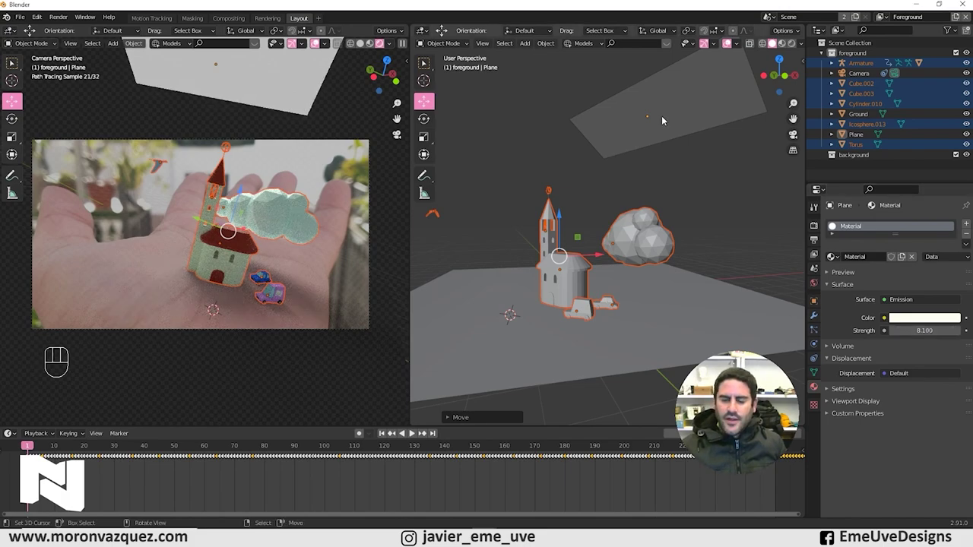
drag(656, 135, 681, 137)
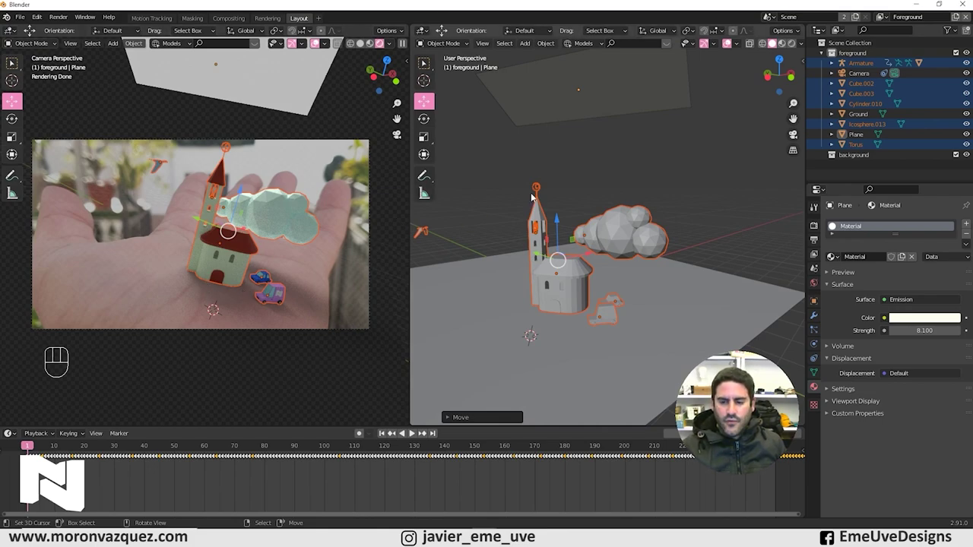
Scale the overhead emission plane up about 7x so it spans the church and cloud.
right_click(641, 91)
key(s)
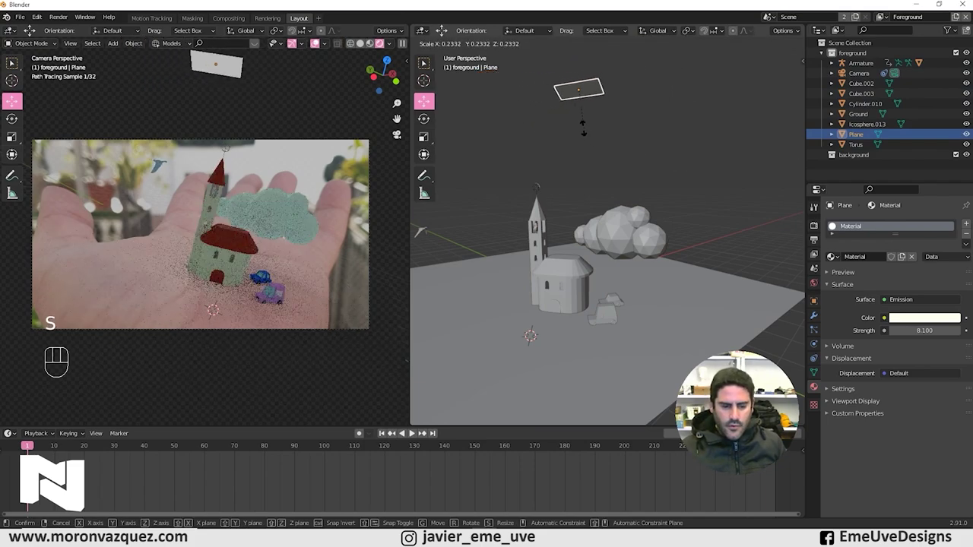
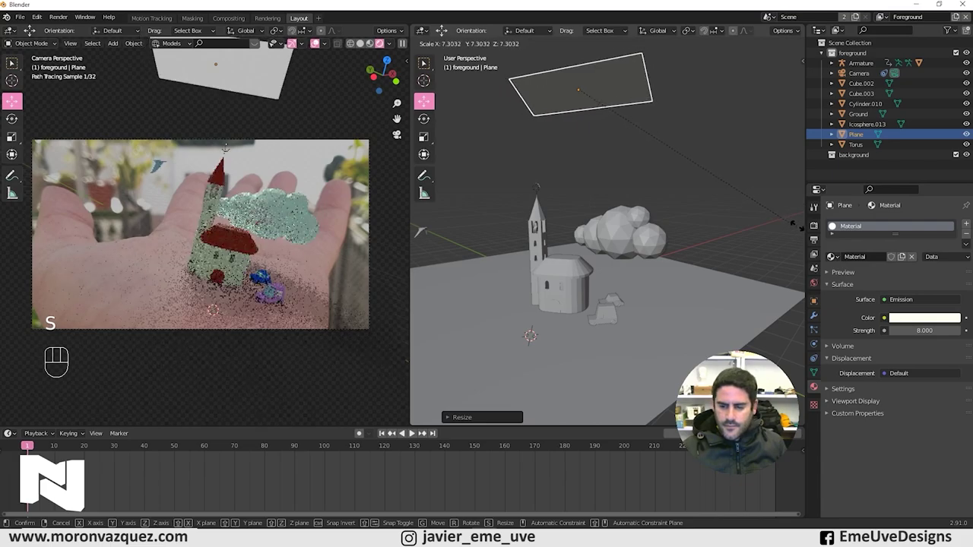
key(s)
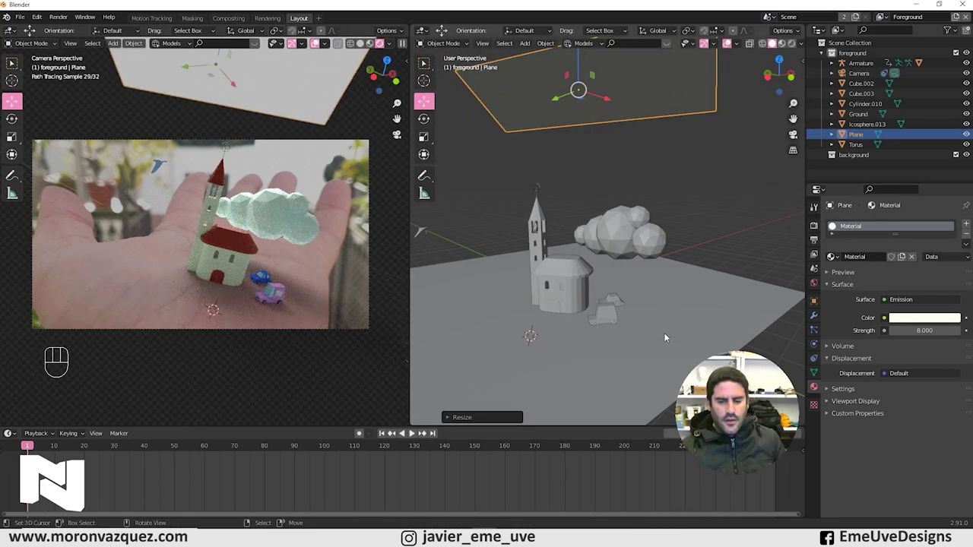
Inspect the plane edge-on over the ground and set its emission strength to 13.2.
drag(620, 149, 624, 170)
drag(617, 170, 606, 213)
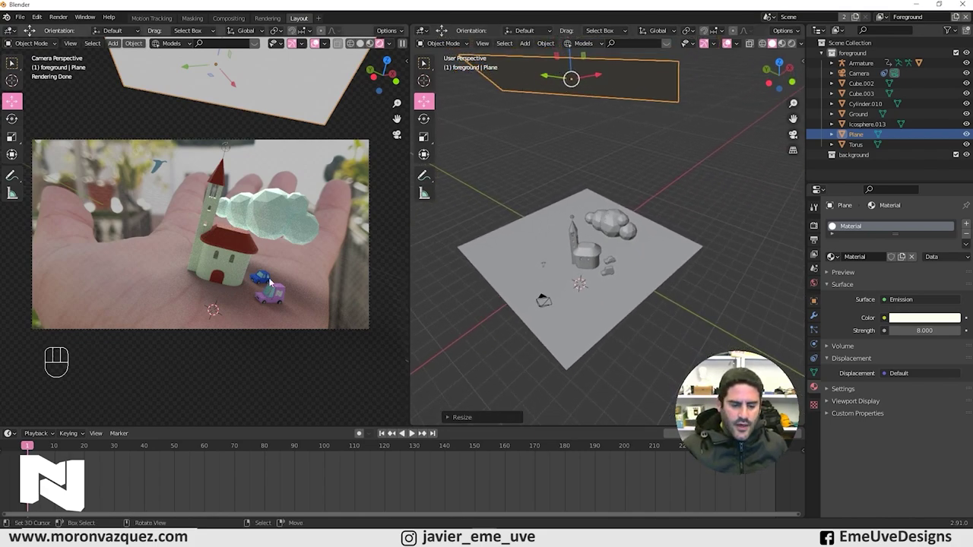
drag(549, 80, 629, 92)
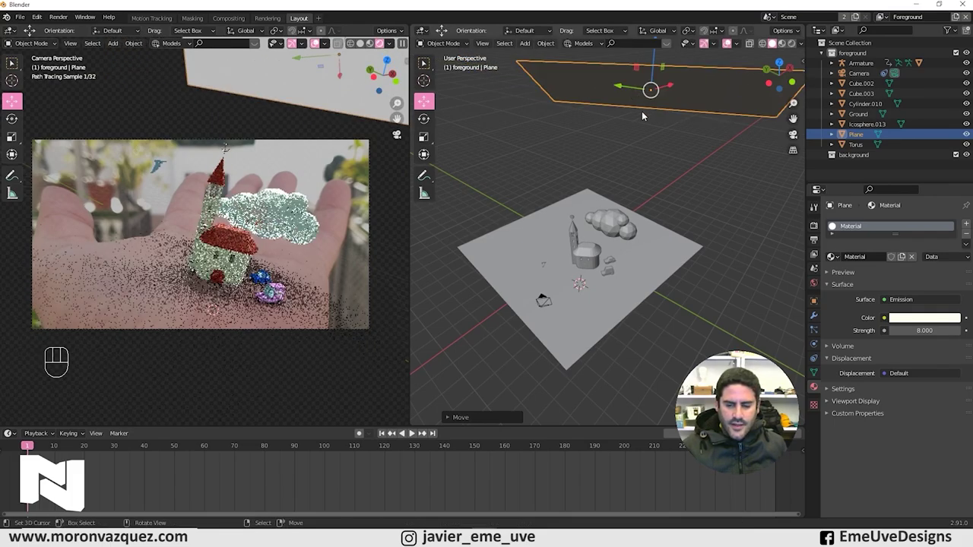
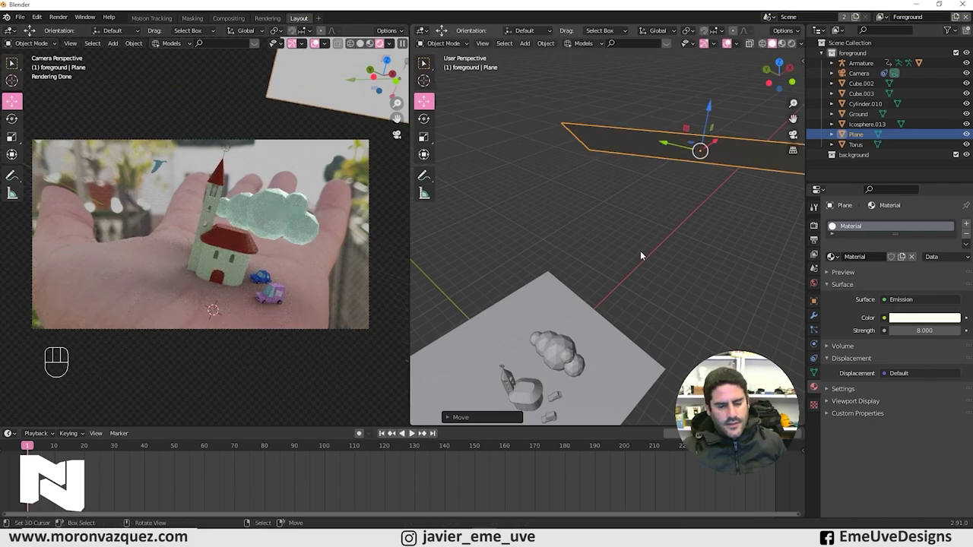
middle_click(663, 235)
drag(664, 222, 583, 201)
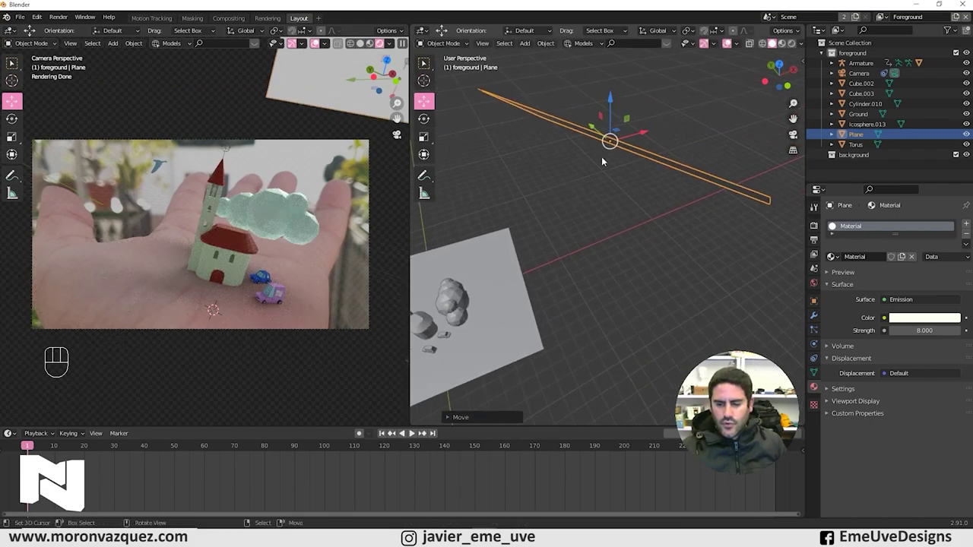
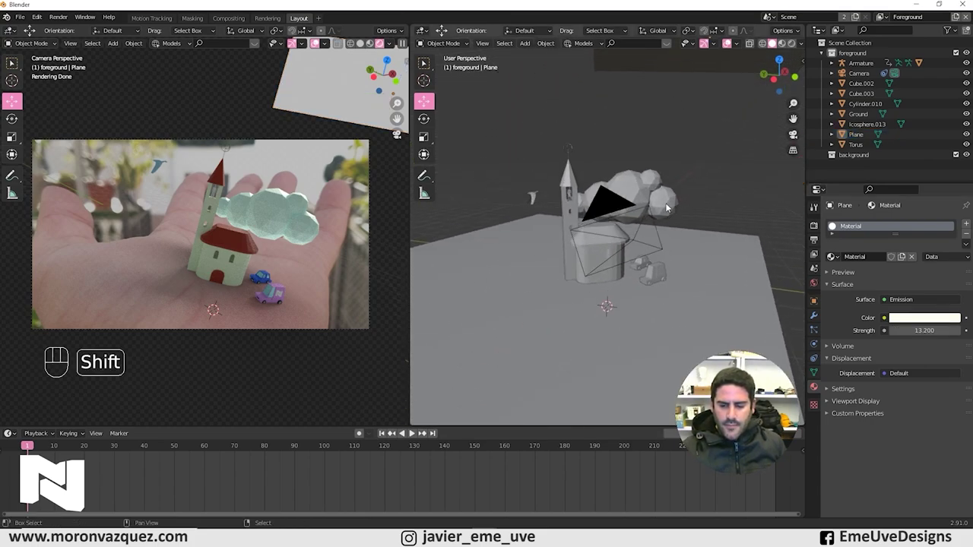
Select the Cube.003 car and orbit over the ground to see it.
click(535, 202)
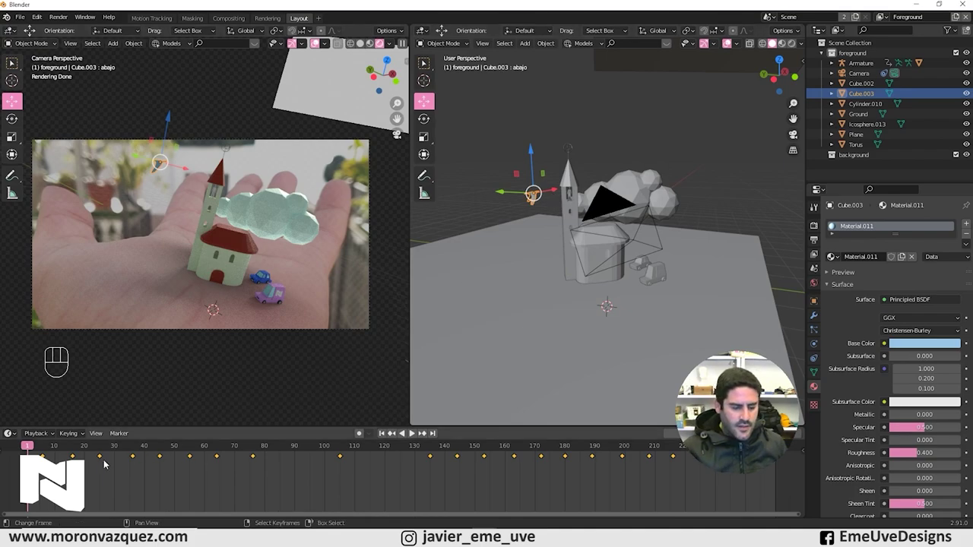
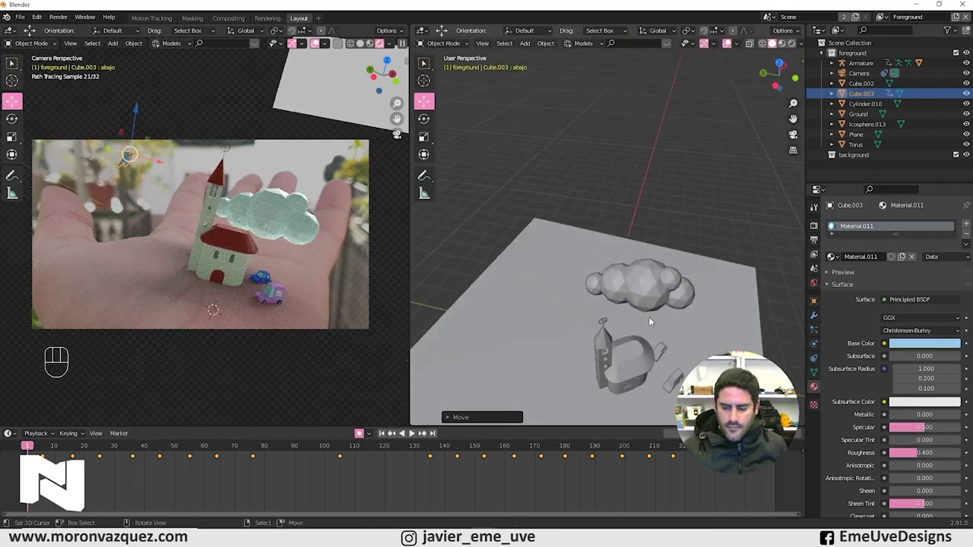
drag(649, 315, 642, 270)
From Top Orthographic view, start grabbing Cube.003 to slide it across the ground with auto keying on.
drag(634, 271, 631, 287)
drag(628, 295, 624, 248)
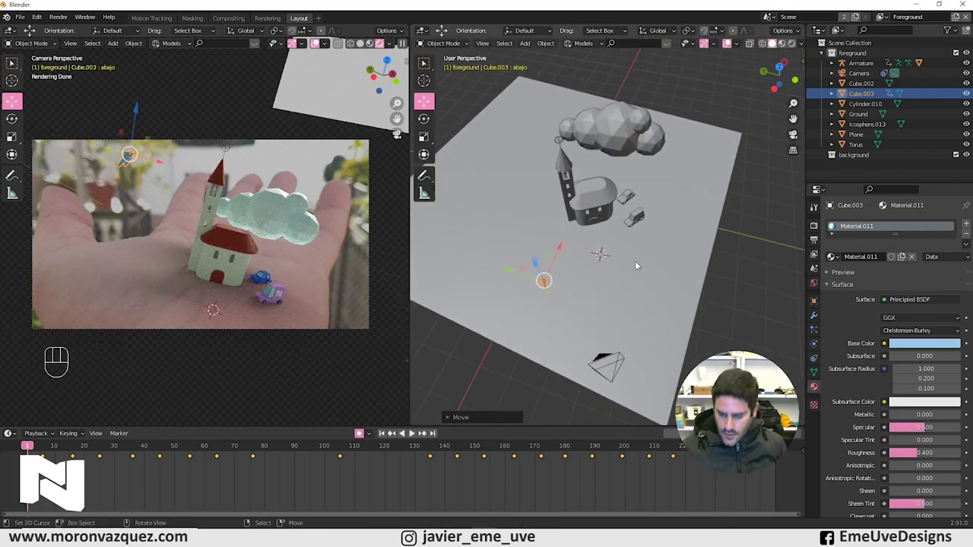
key(KP_7)
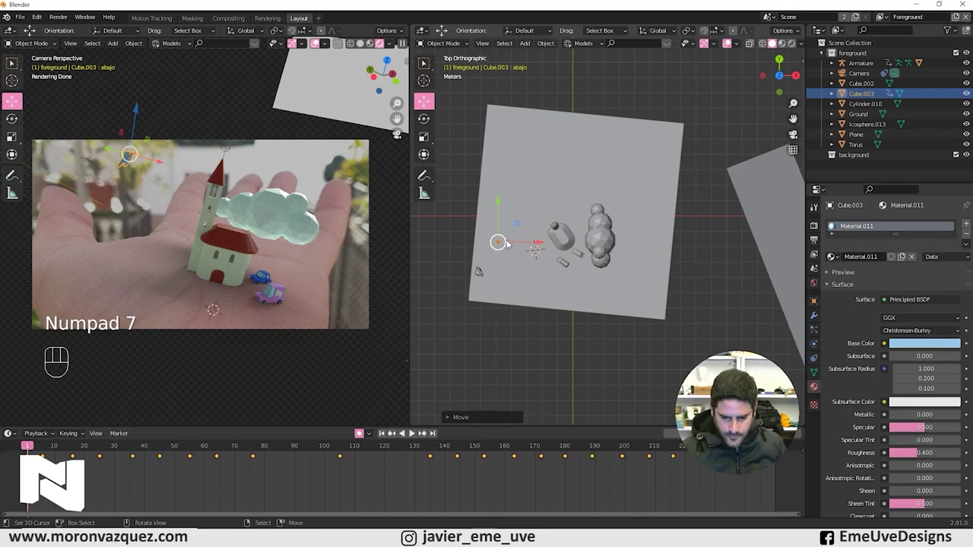
drag(530, 236, 552, 214)
drag(483, 249, 516, 263)
key(g)
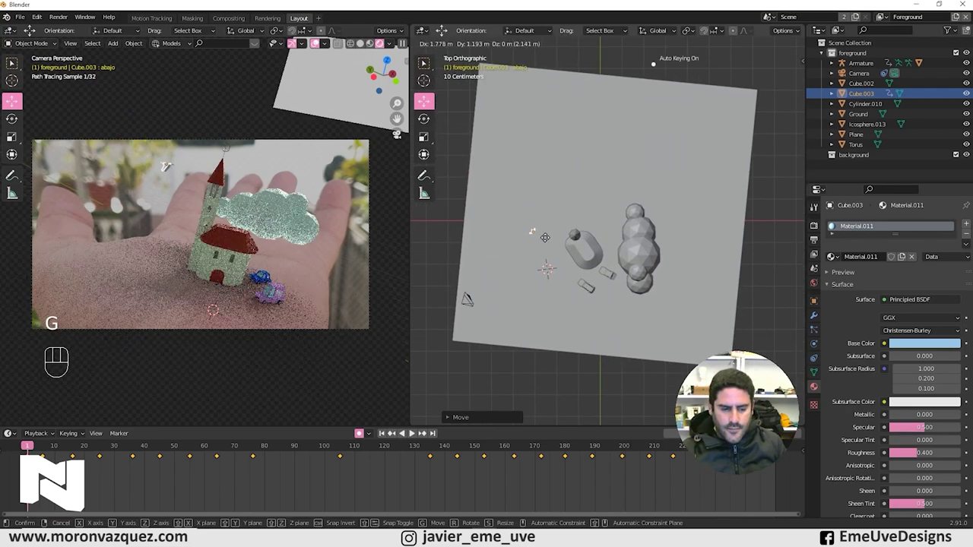
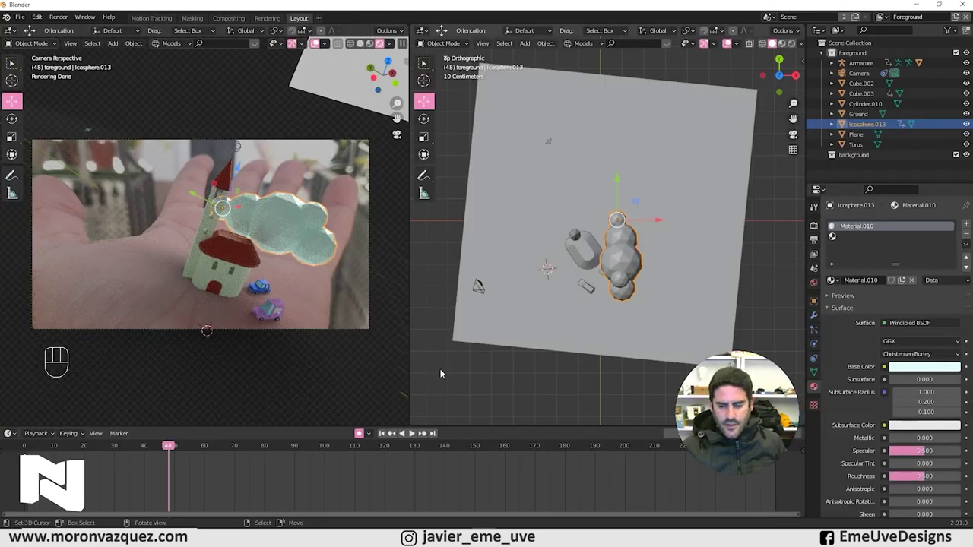
Move the church, cloud and cars together to a new spot on the ground plane.
drag(621, 288, 624, 199)
drag(623, 230, 620, 290)
drag(619, 281, 657, 264)
drag(572, 119, 697, 202)
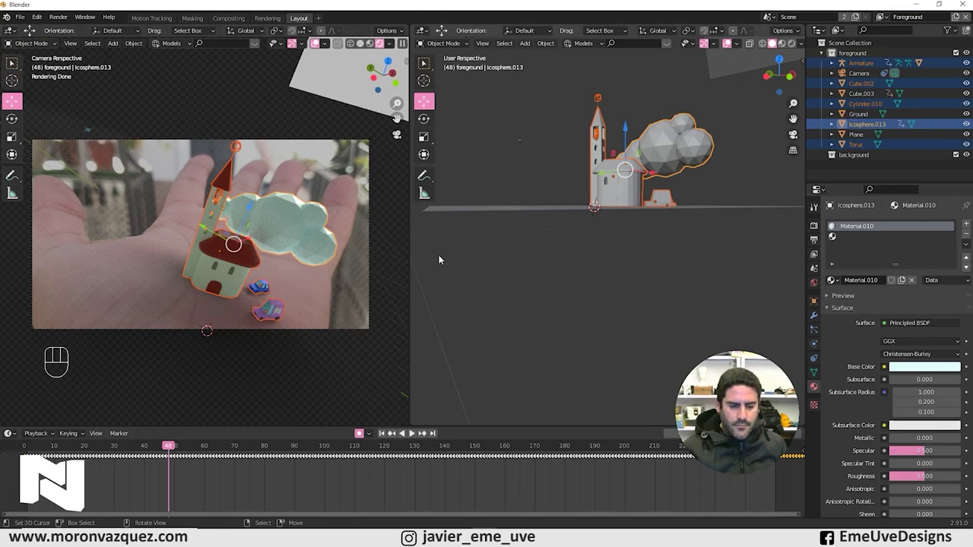
drag(625, 237, 607, 266)
click(361, 431)
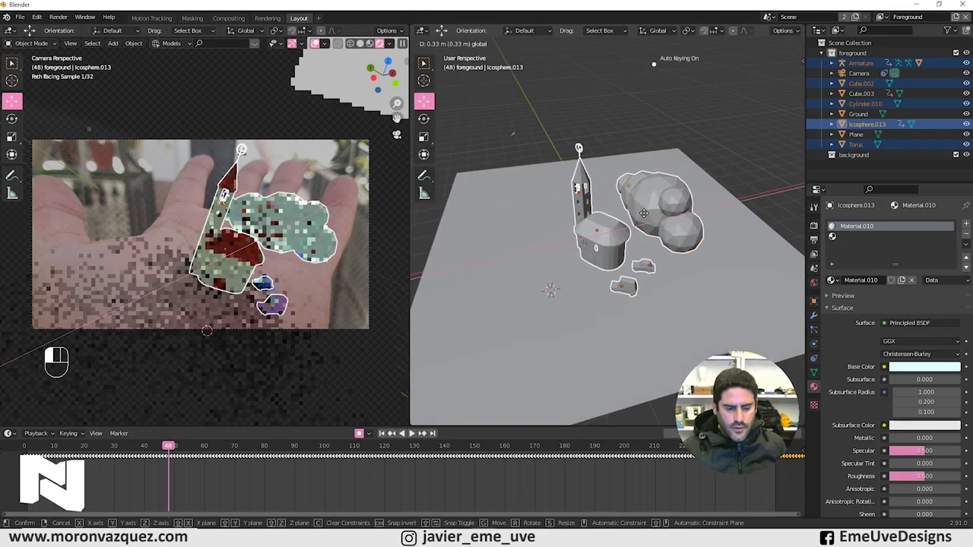
click(362, 432)
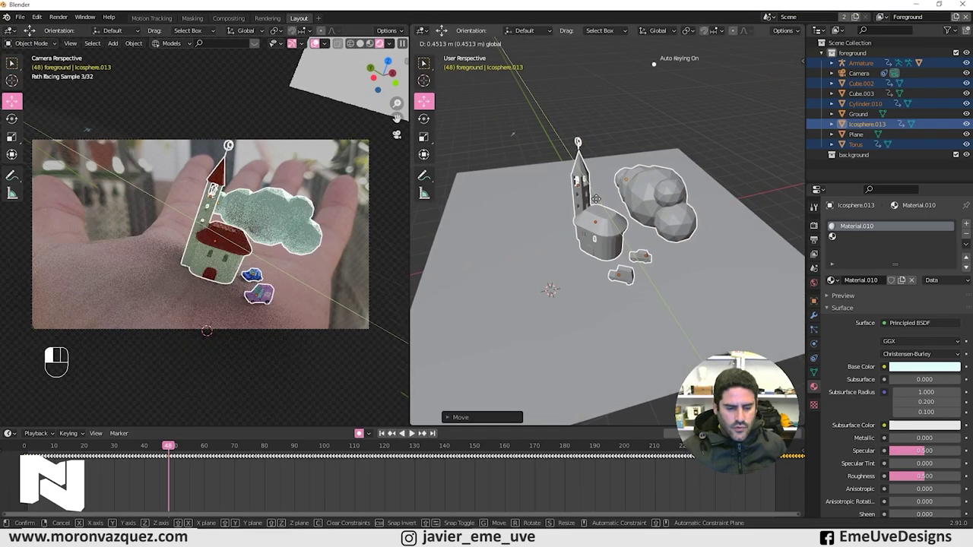
Play the animation to check the new placement, then stop playback.
key(space)
middle_click(613, 264)
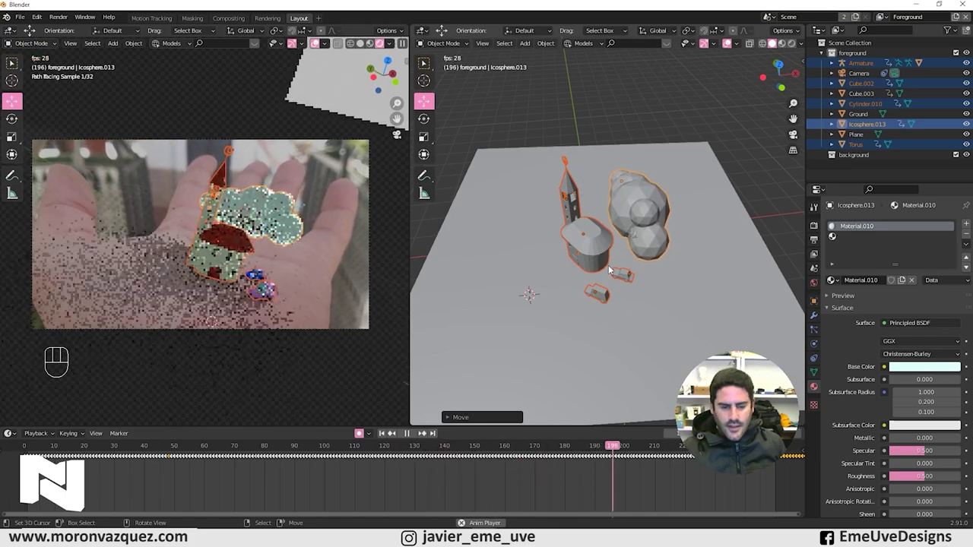
key(space)
drag(104, 501, 361, 432)
click(361, 432)
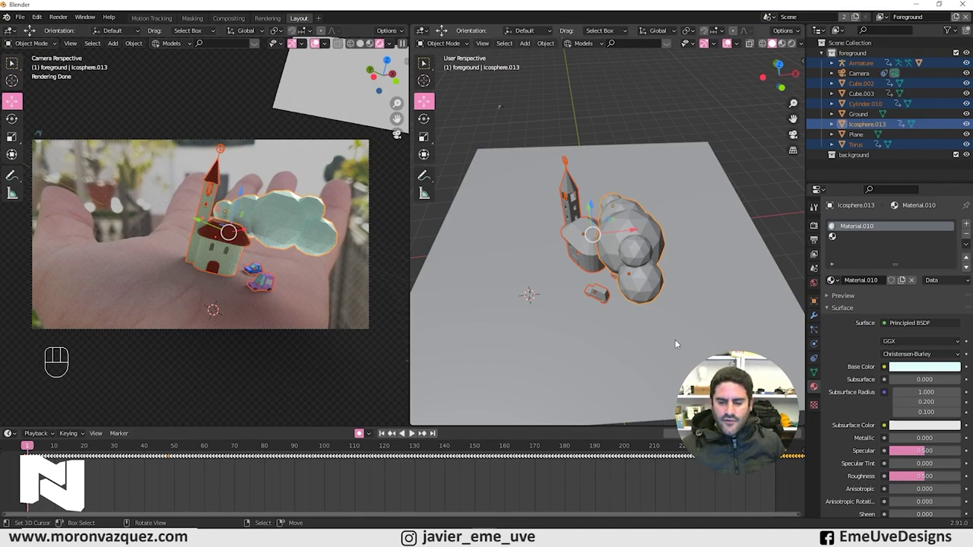
drag(361, 432, 361, 432)
Select only the cloud Icosphere.013 and delete its keyframes.
middle_click(641, 247)
click(642, 245)
middle_click(635, 238)
click(638, 238)
key(a)
key(Delete)
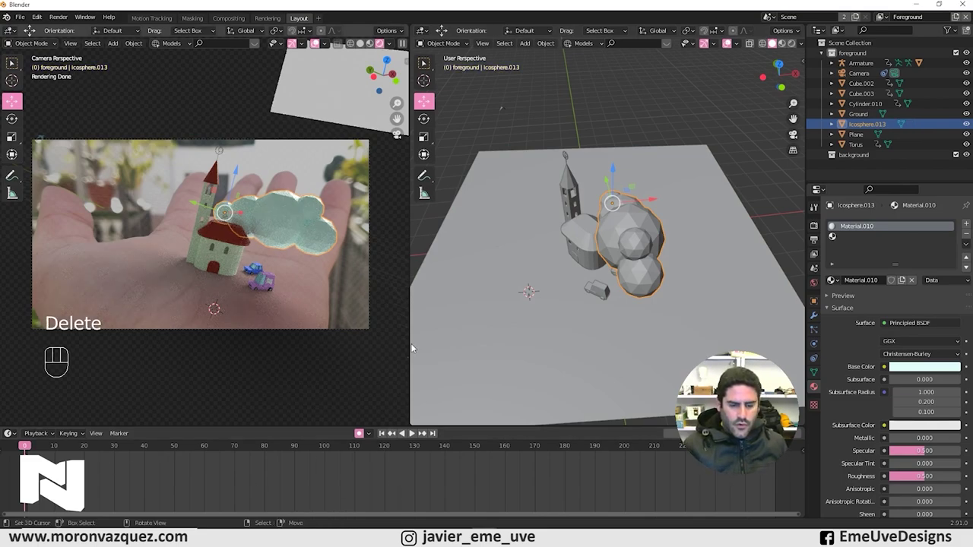
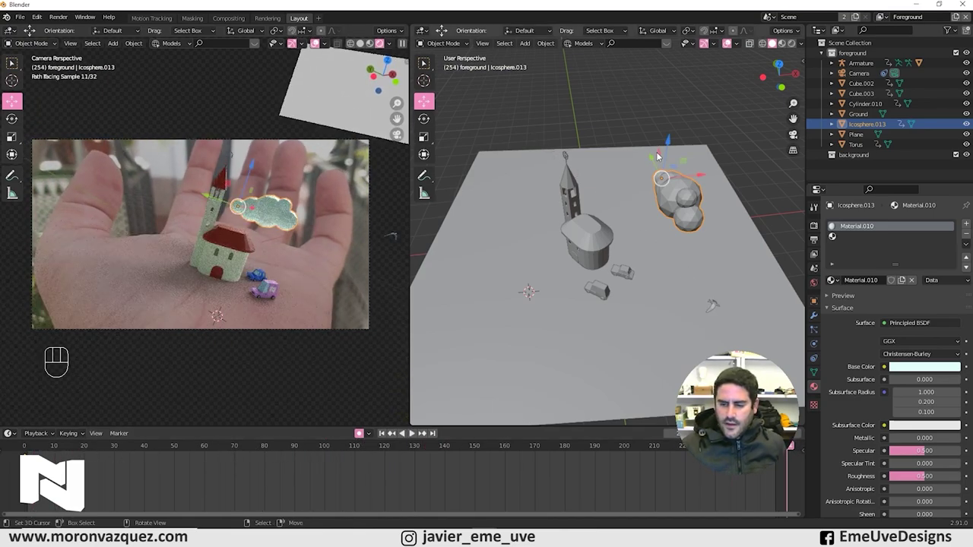
Move the cloud to the back right corner of the ground and preview the animation.
drag(283, 197, 654, 141)
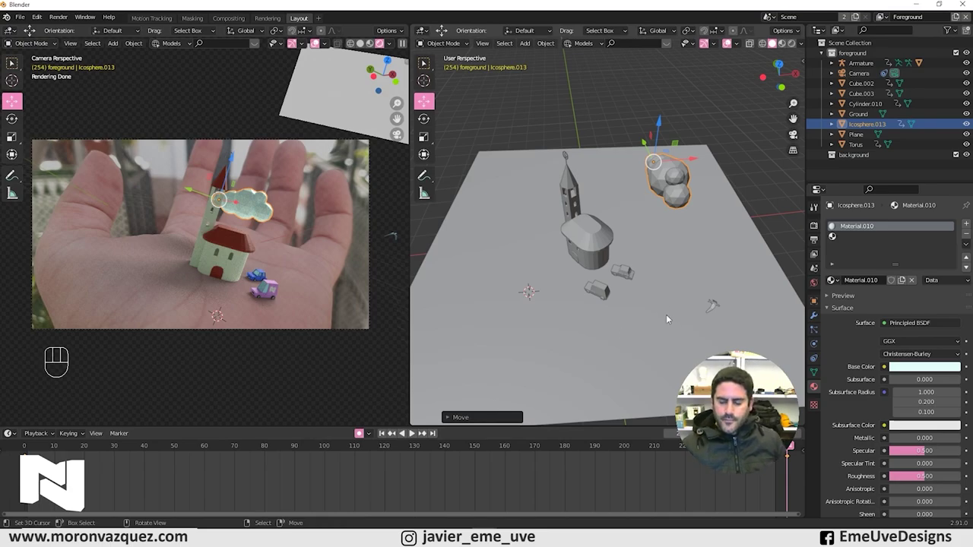
click(280, 195)
key(space)
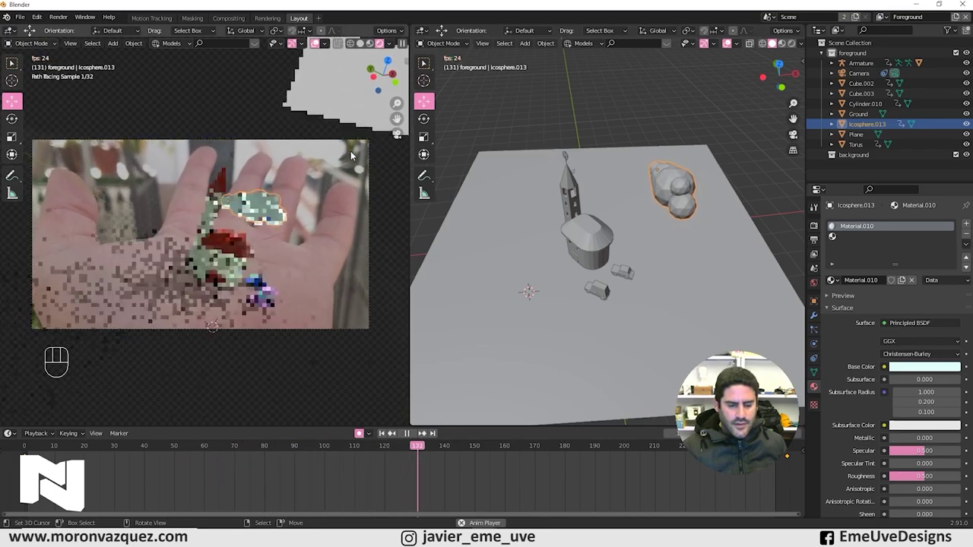
key(space)
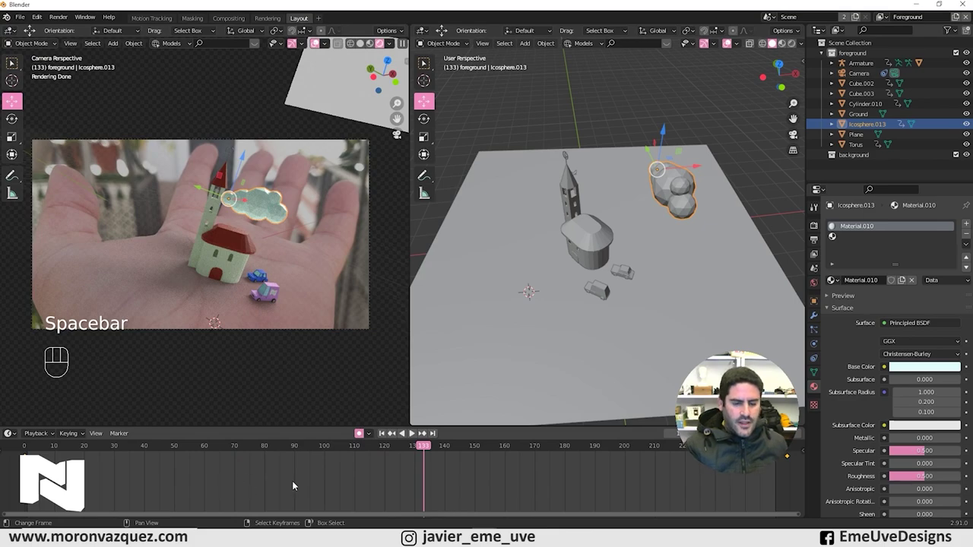
Enable Depth of Field on the camera with Torus as its focus object.
click(362, 430)
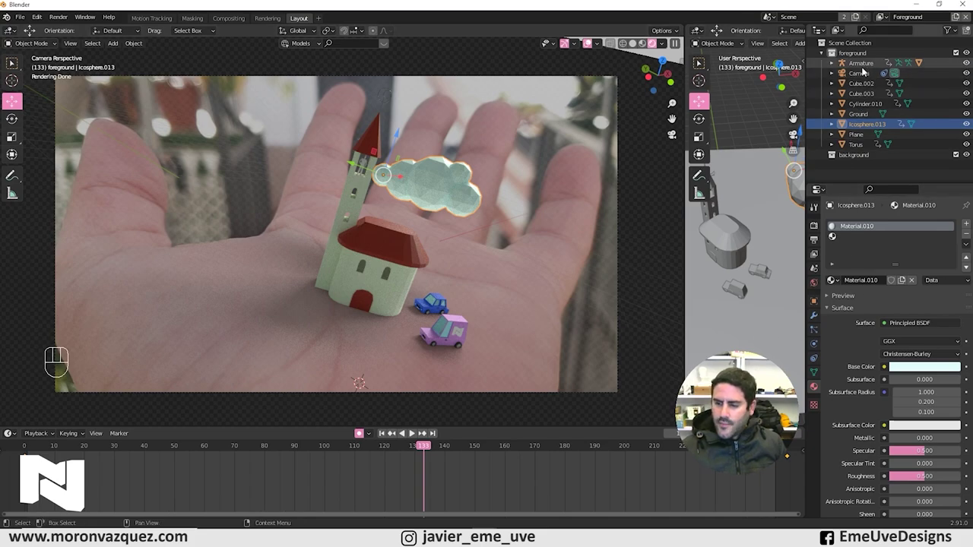
click(362, 430)
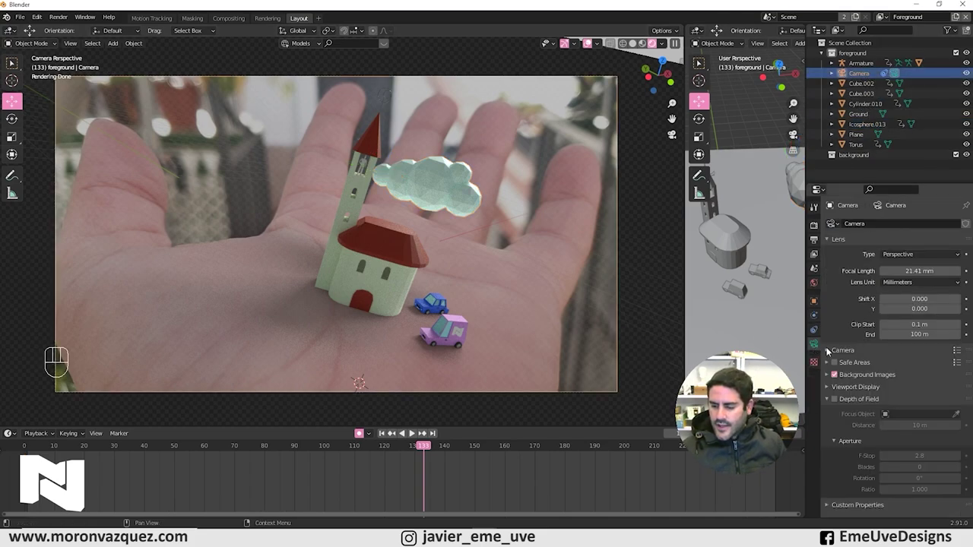
click(363, 430)
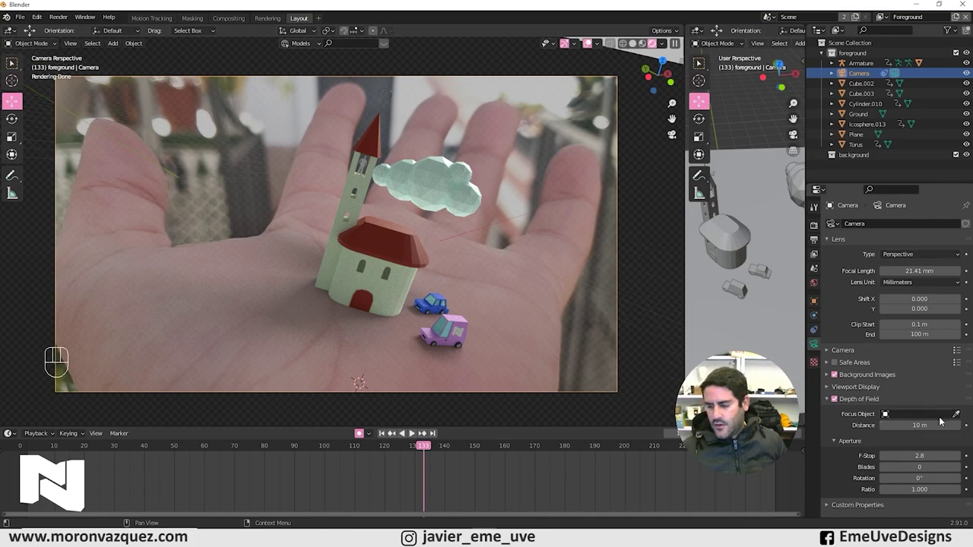
click(363, 430)
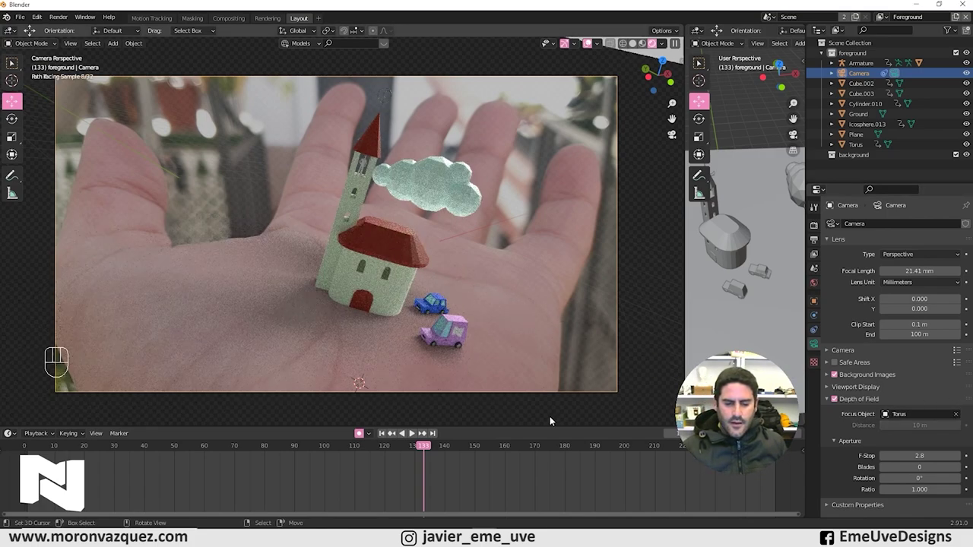
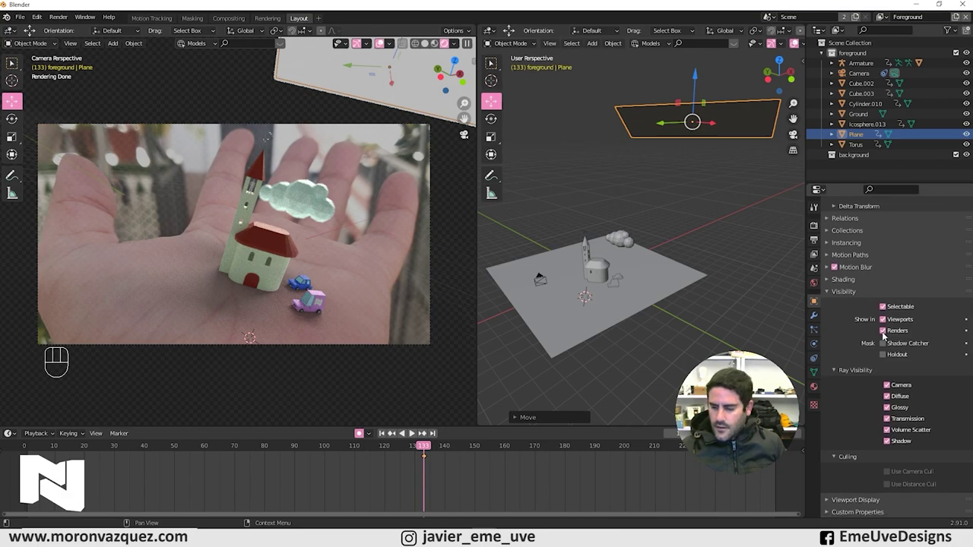
Uncheck Camera under the plane's Ray Visibility so it lights the scene but stays hidden in renders.
click(884, 324)
click(888, 324)
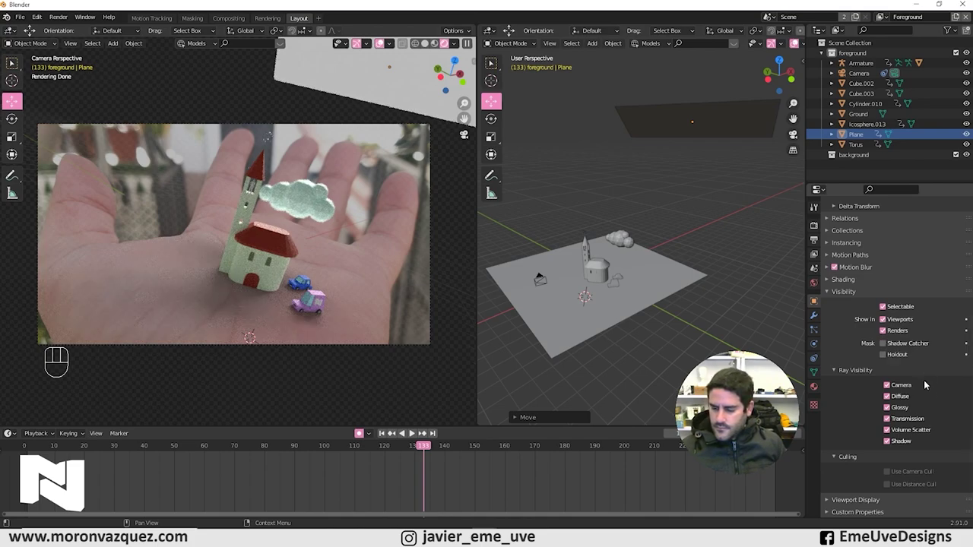
click(890, 388)
click(889, 387)
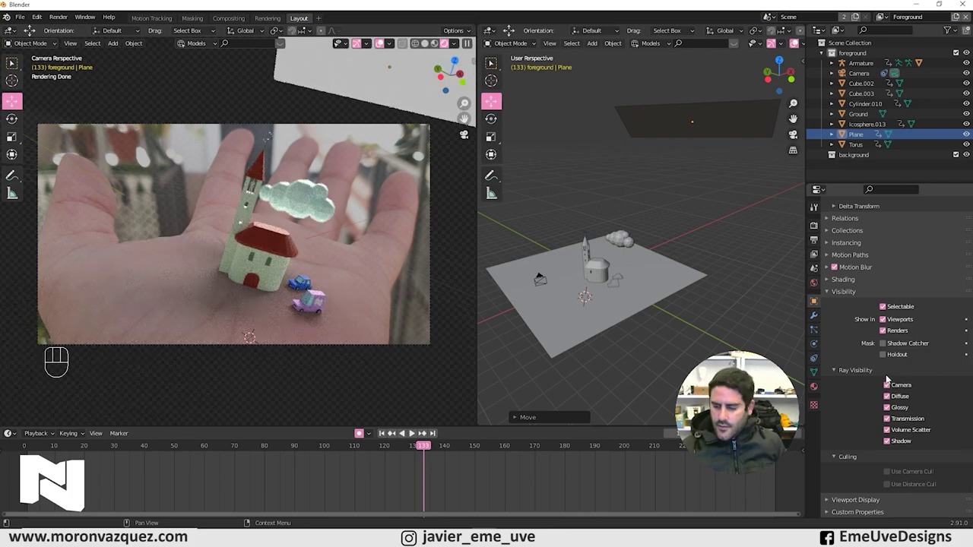
click(890, 389)
click(888, 387)
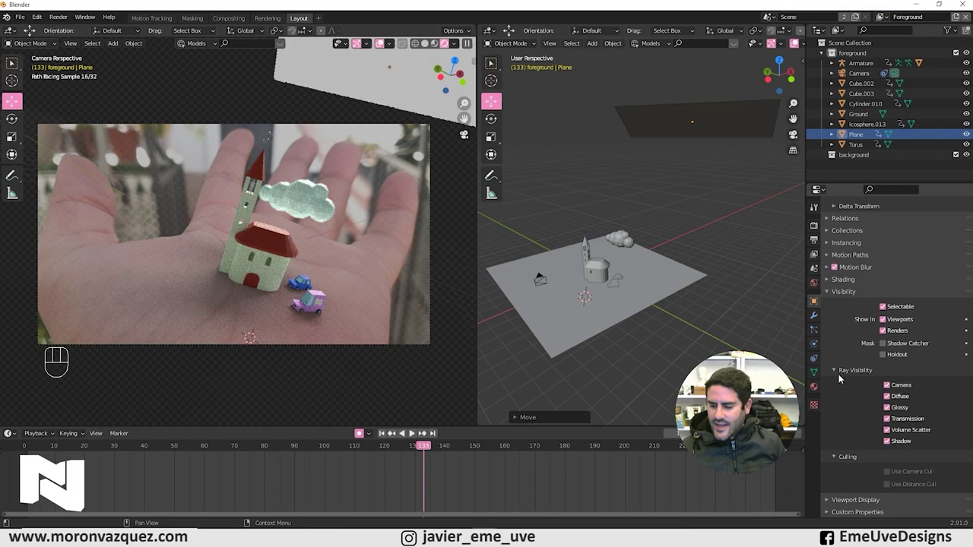
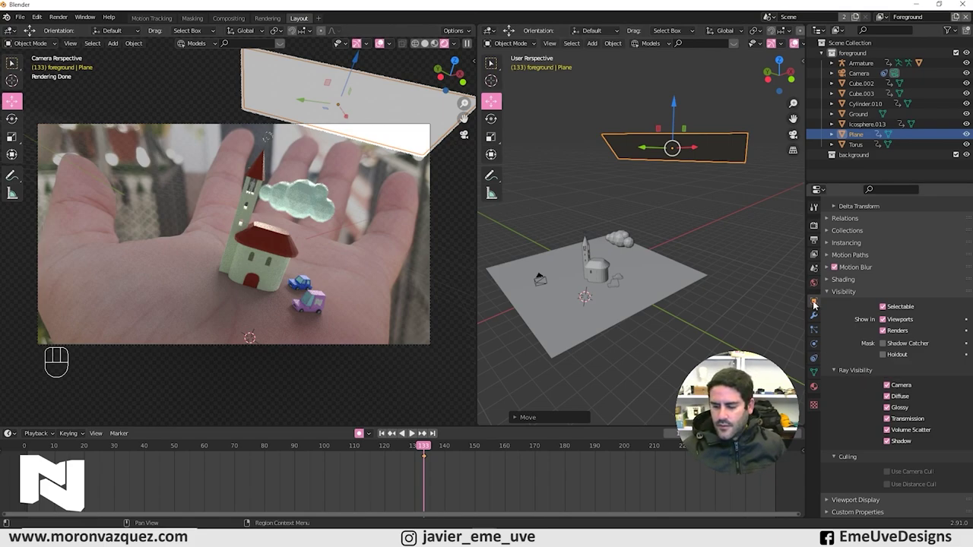
click(891, 388)
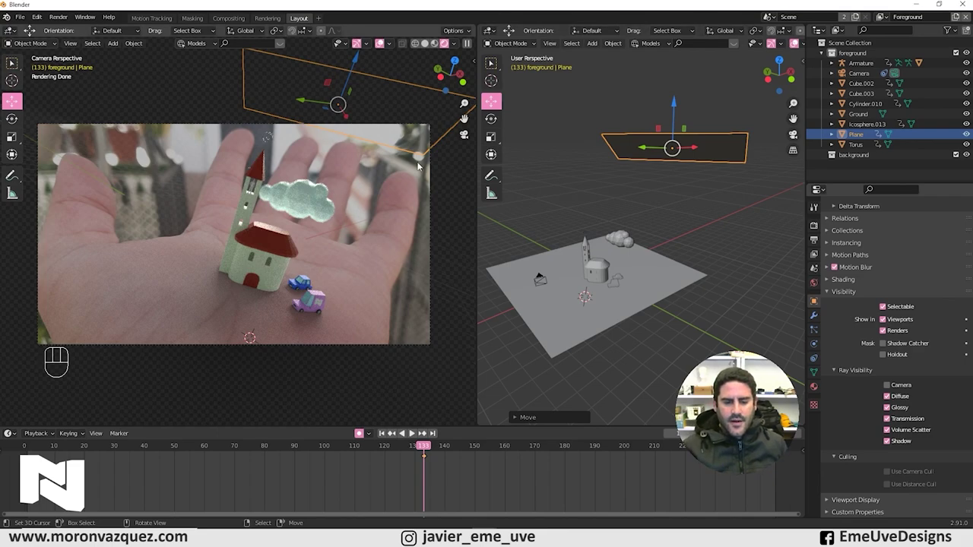